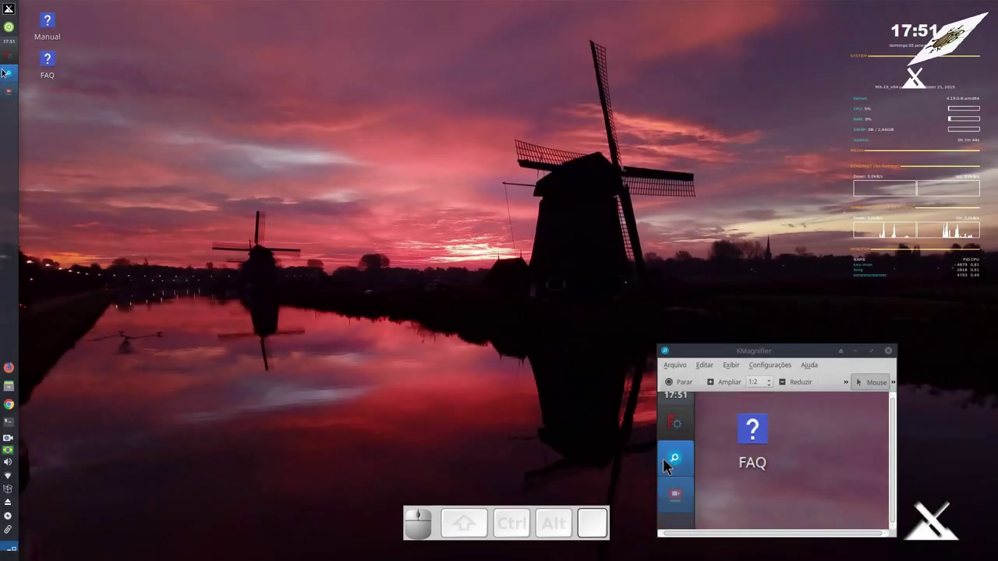
Start a new empty document and bring up the Part geometric primitives creator
left_click(678, 465)
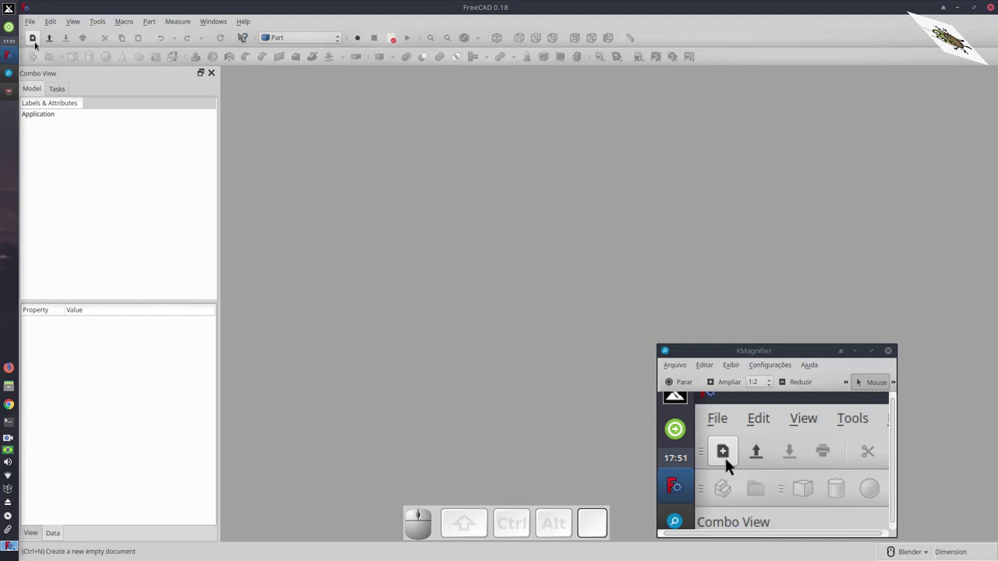
left_click(733, 465)
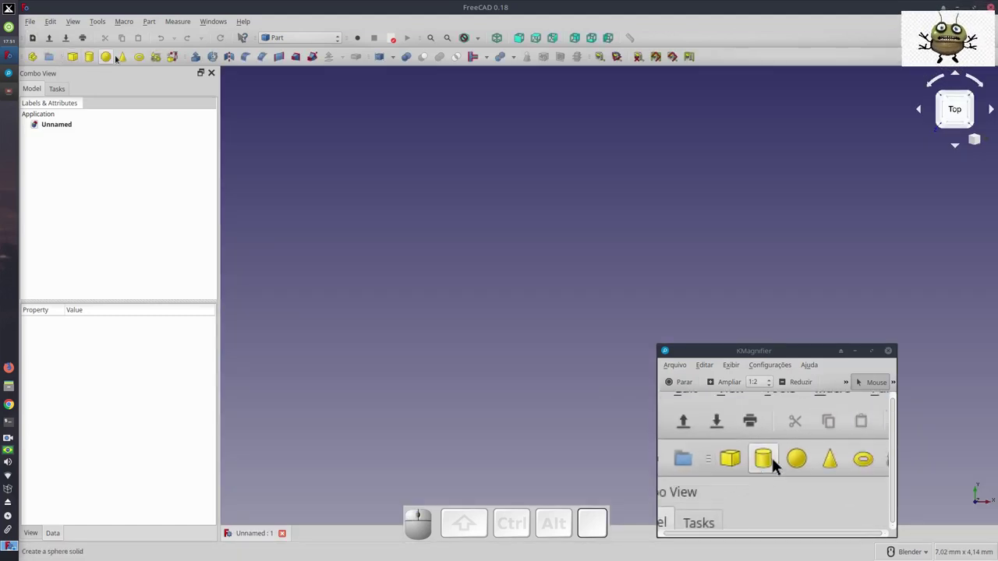
left_click(780, 464)
left_click(780, 465)
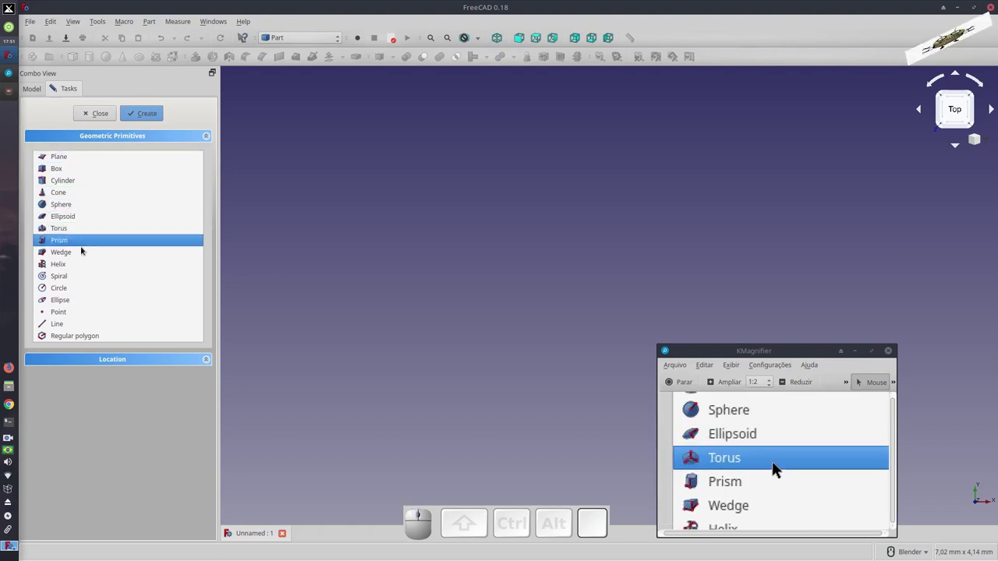
Create a point at the origin and a circle of radius 0,1 mm
left_click(780, 465)
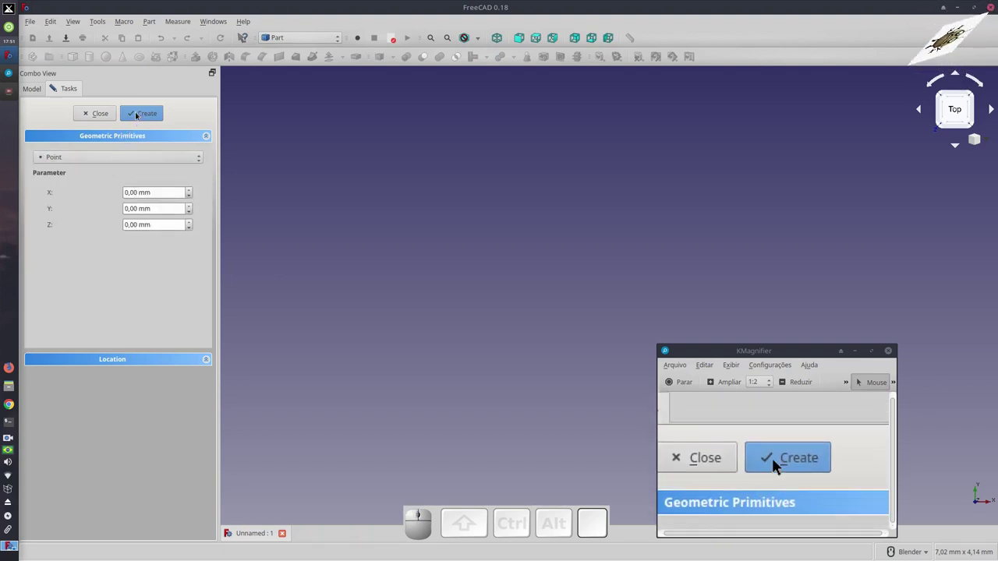
left_click(780, 465)
left_click(780, 465)
left_click(779, 464)
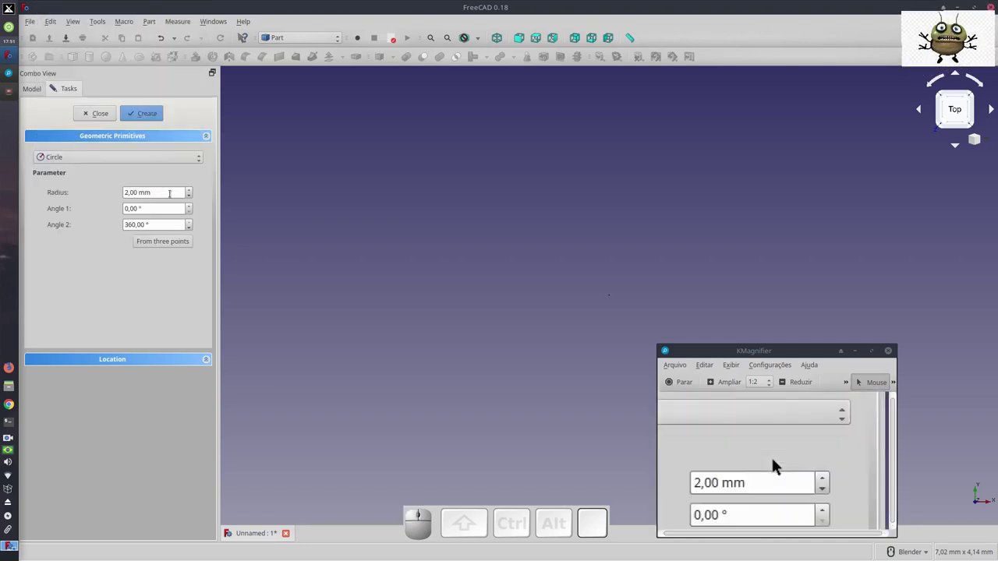
left_click(779, 465)
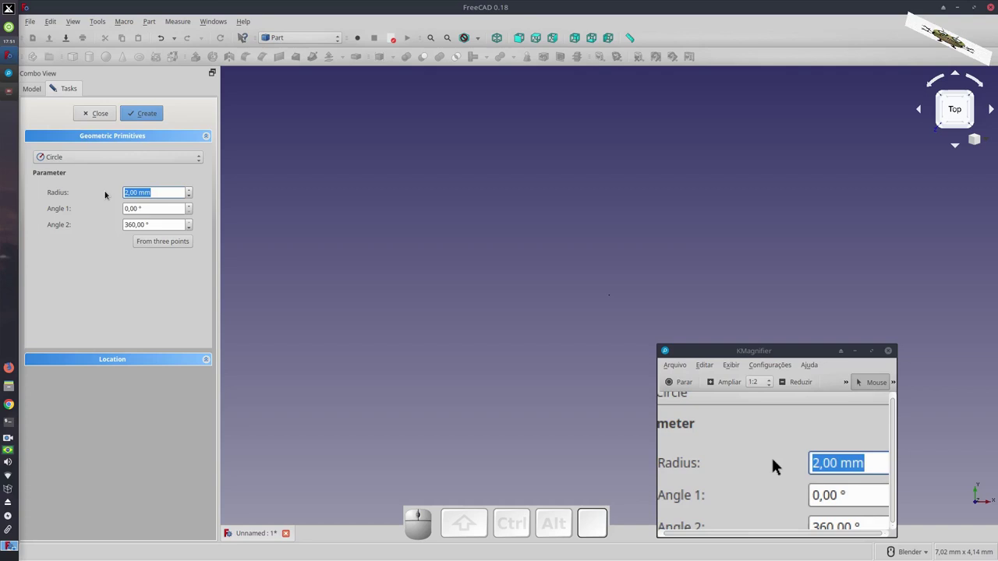
key("0")
key(",")
key("1")
left_click(780, 465)
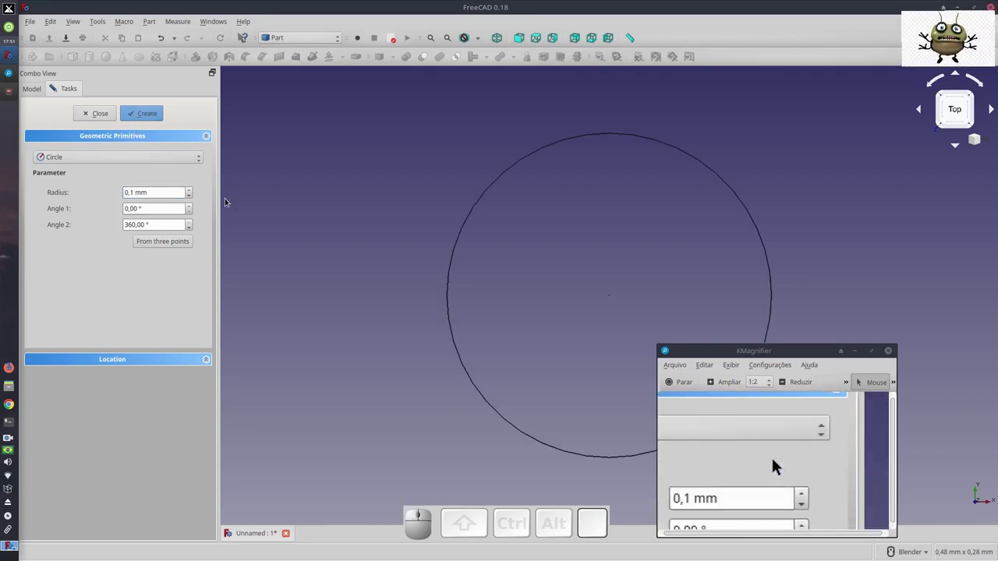
left_click(780, 465)
Move the circle 0.2 mm below the point with the Transform dragger
left_click(780, 465)
left_click(780, 465)
key("0")
double_click(760, 464)
left_click_drag(779, 465, 760, 465)
key("0")
key("2")
scroll("down", 3)
left_click(780, 464)
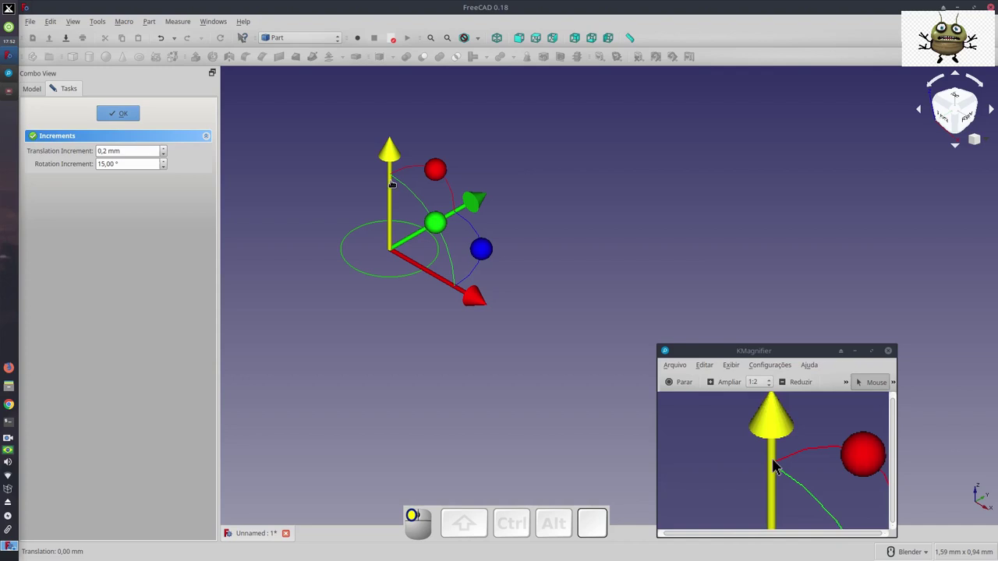
double_click(780, 465)
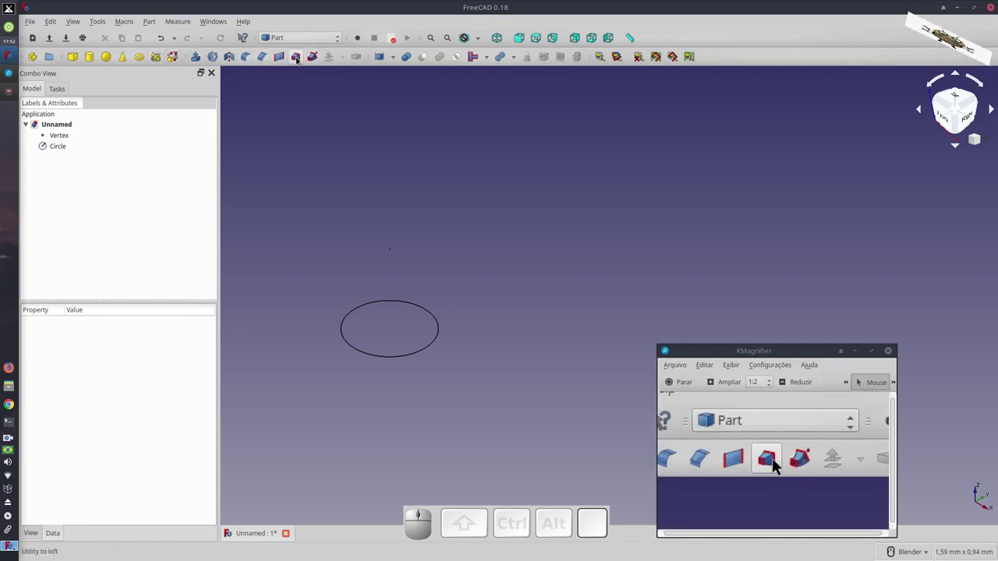
Loft the Vertex and Circle profiles into a solid cone
left_click(779, 465)
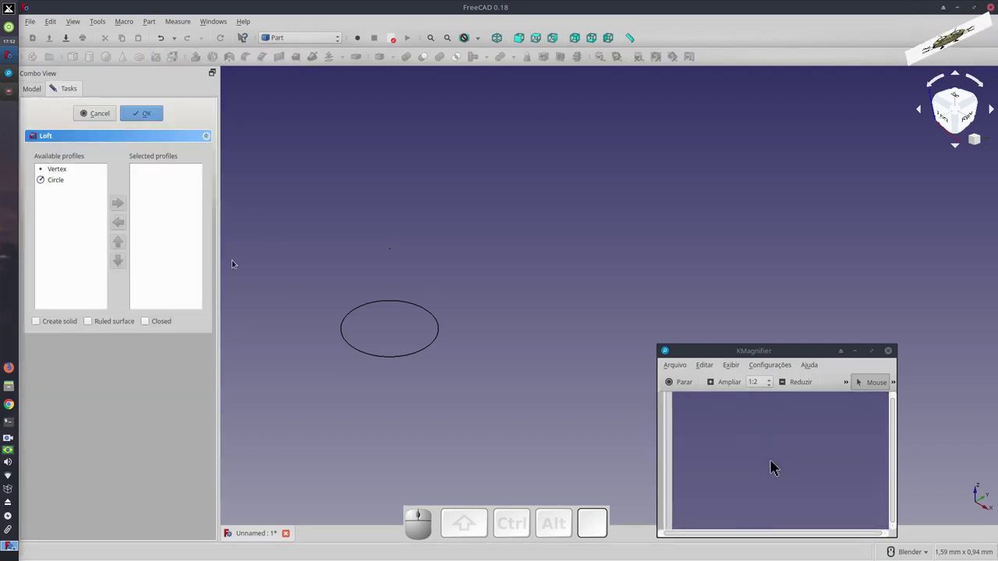
left_click(779, 464)
left_click(780, 464)
left_click(779, 464)
left_click(780, 465)
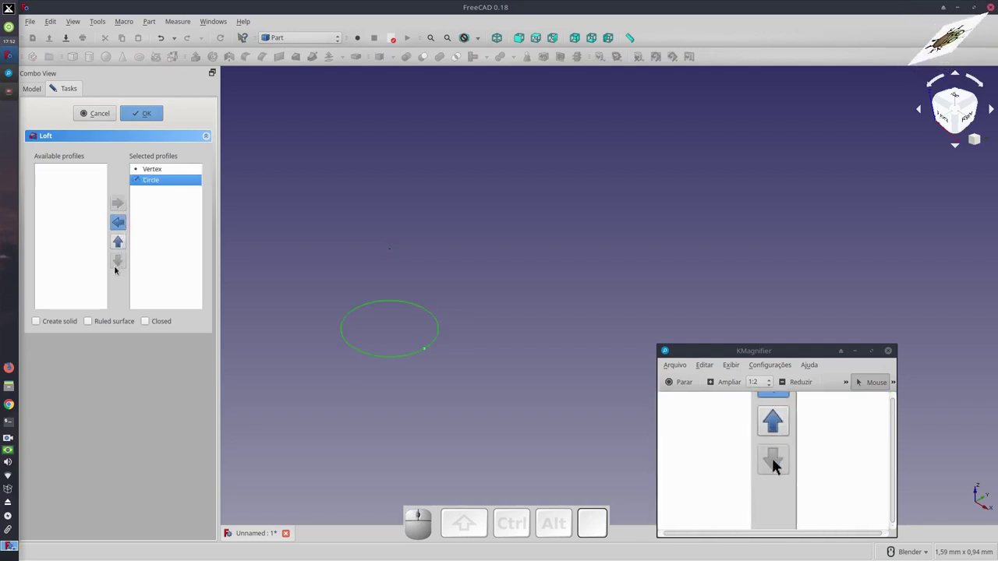
left_click(37, 326)
left_click(780, 464)
Inspect the Loft's Sections property and expand it to show its profiles
left_click(769, 464)
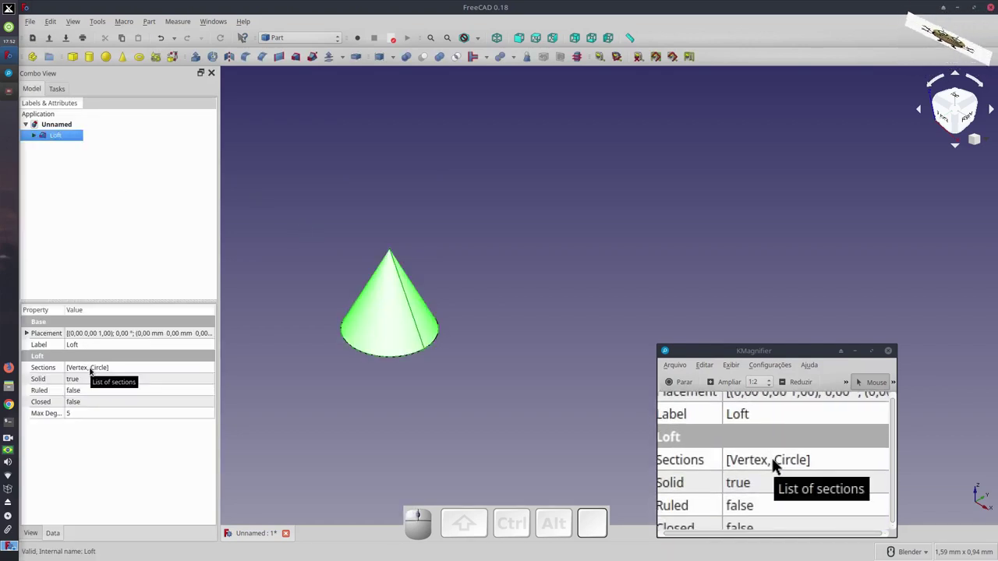
left_click(780, 464)
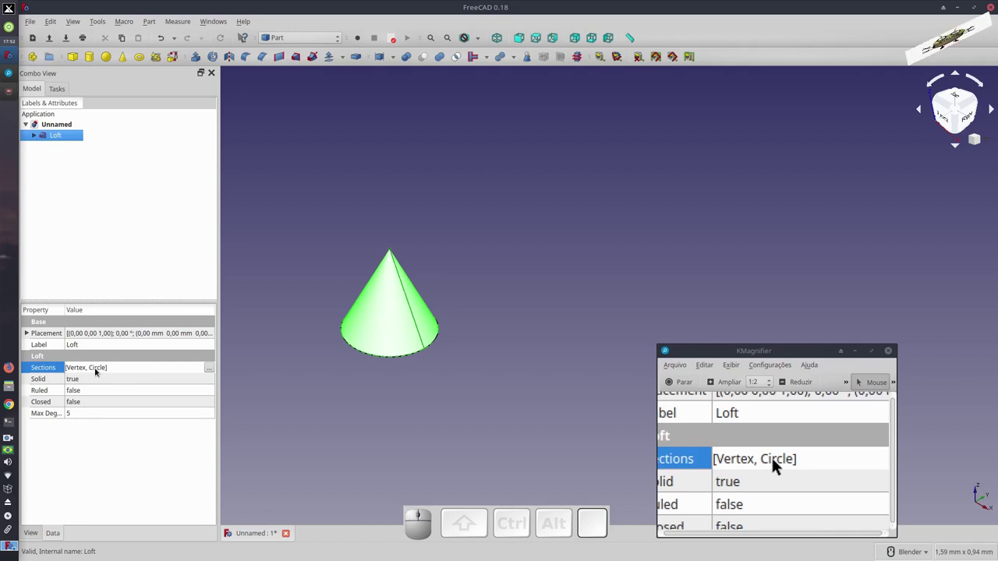
left_click(780, 465)
left_click(732, 465)
left_click(771, 465)
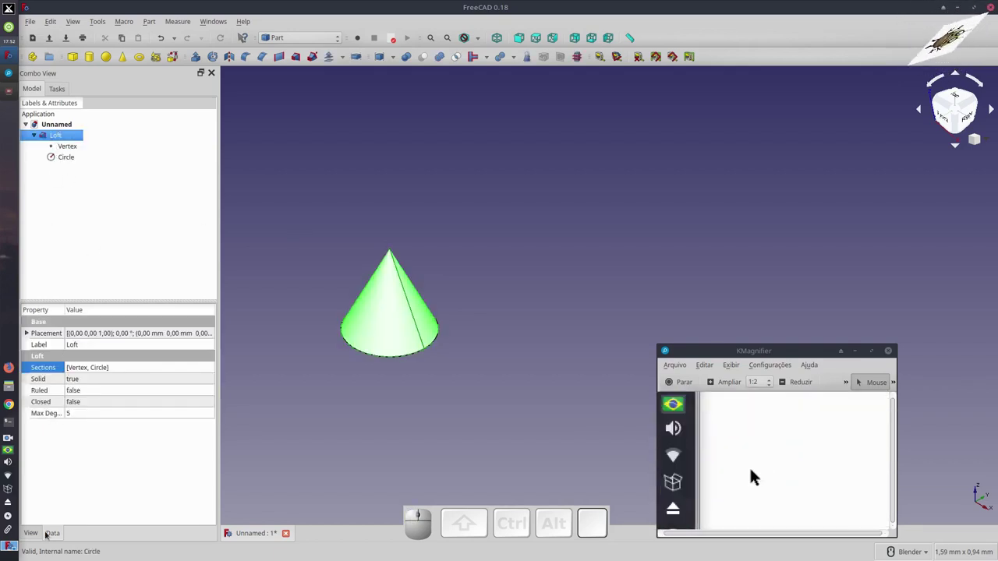
Set the Loft's Shape Color to red in its View properties
left_click(718, 486)
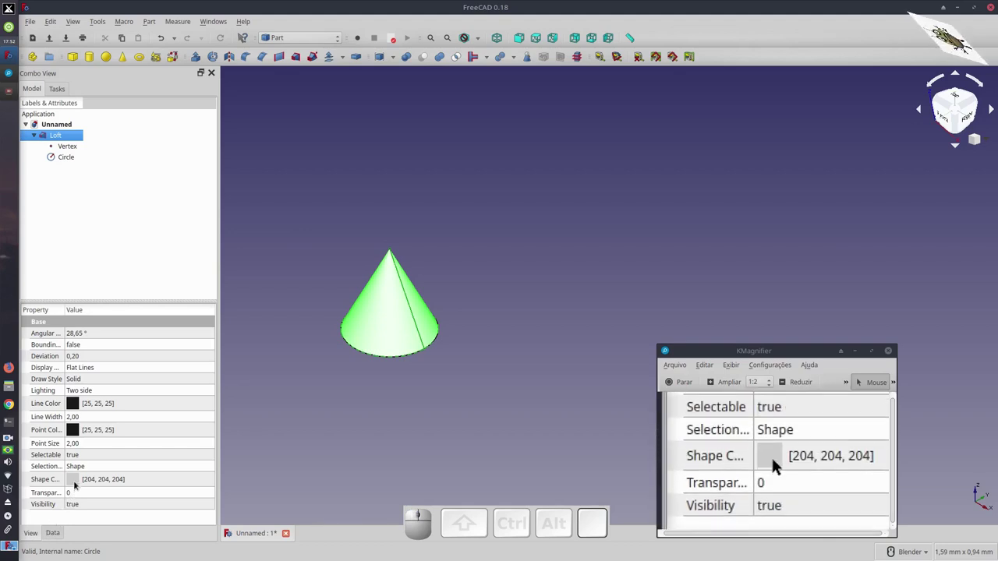
left_click(780, 464)
left_click(780, 465)
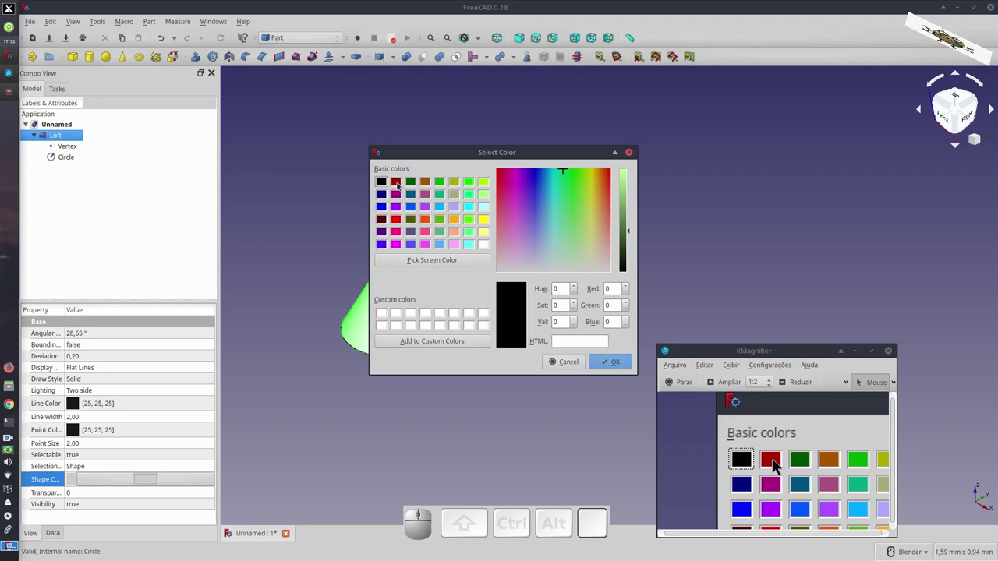
left_click(780, 464)
left_click(779, 465)
left_click(780, 465)
left_click(780, 464)
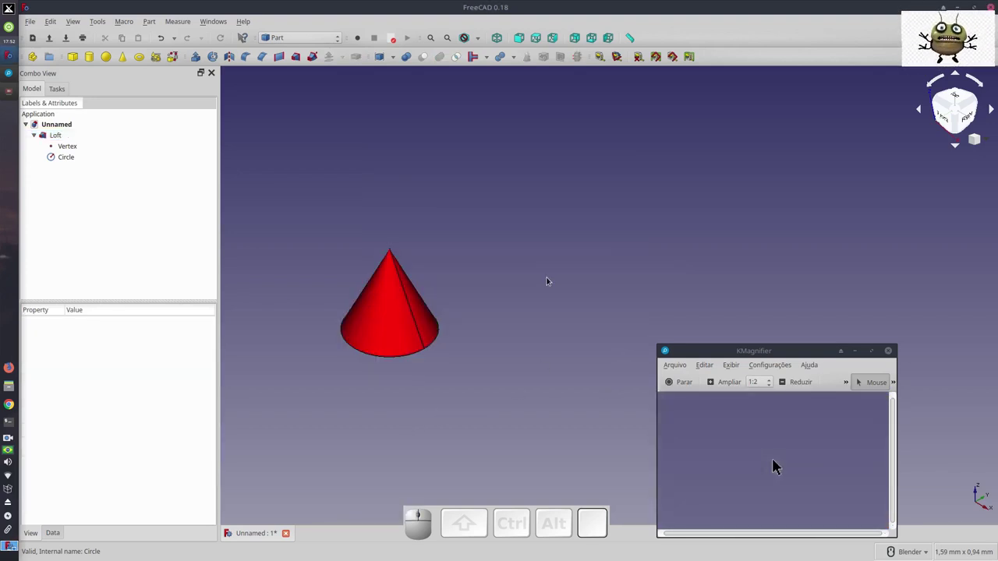
Deselect the cone and inspect it from several viewpoints, zooming in and out
scroll("down", 3)
scroll("up", 3)
scroll("down", 3)
scroll("up", 3)
left_click(779, 465)
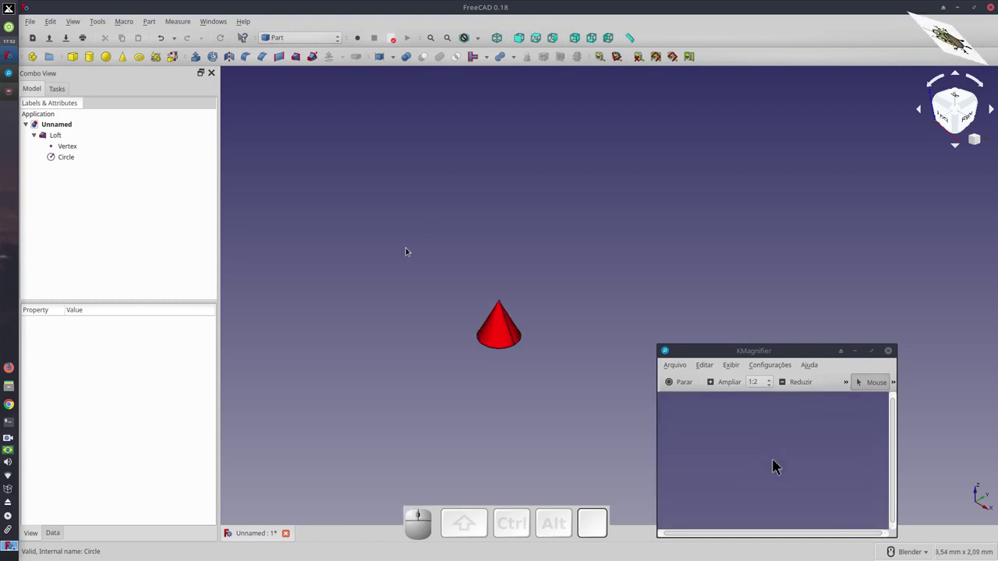
left_click(779, 464)
key("1")
key("2")
scroll("down", 3)
scroll("up", 3)
key("0")
scroll("down", 3)
scroll("up", 3)
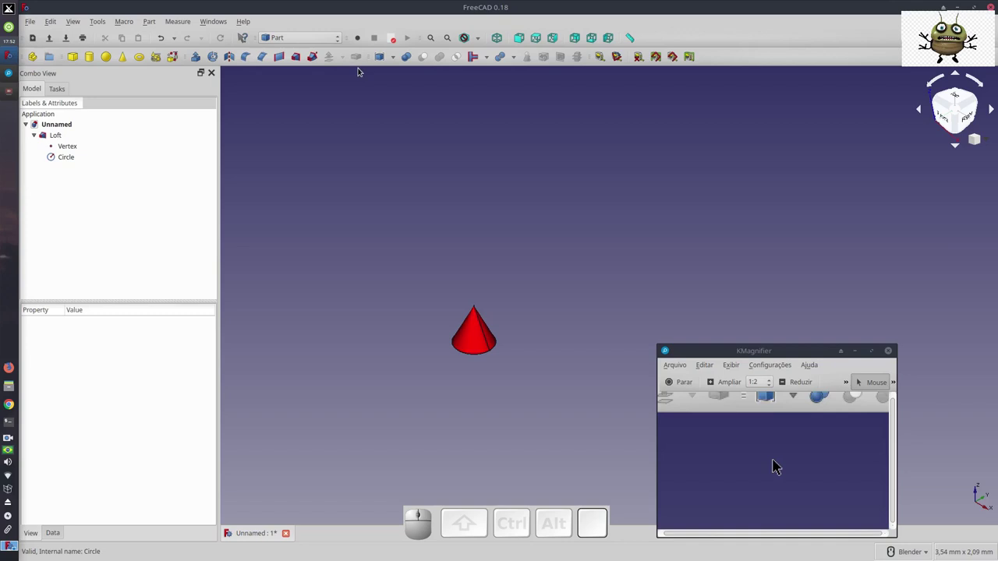
Switch to the Animation workbench and add My_Manager and My_Placer objects
left_click(779, 465)
left_click(780, 411)
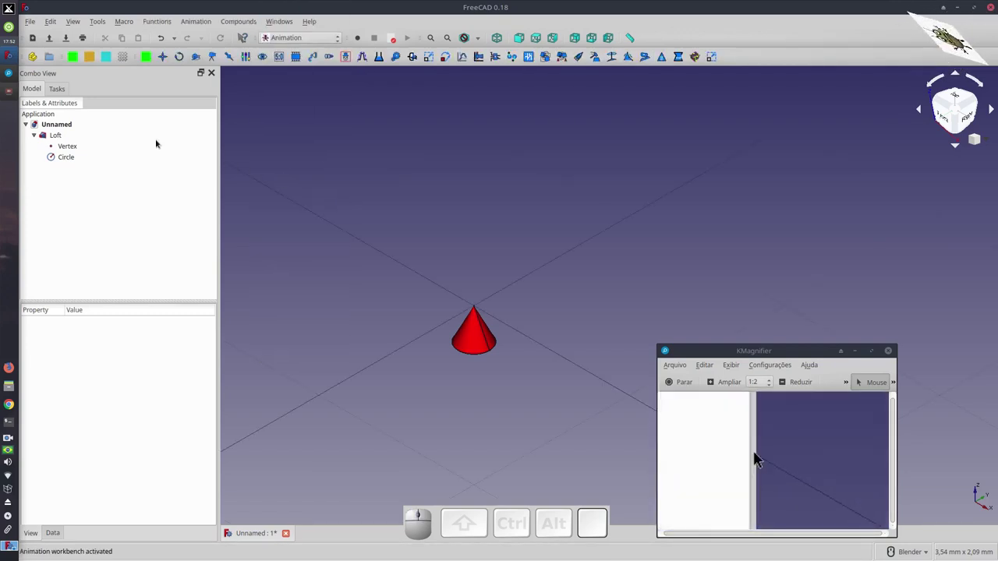
left_click(779, 465)
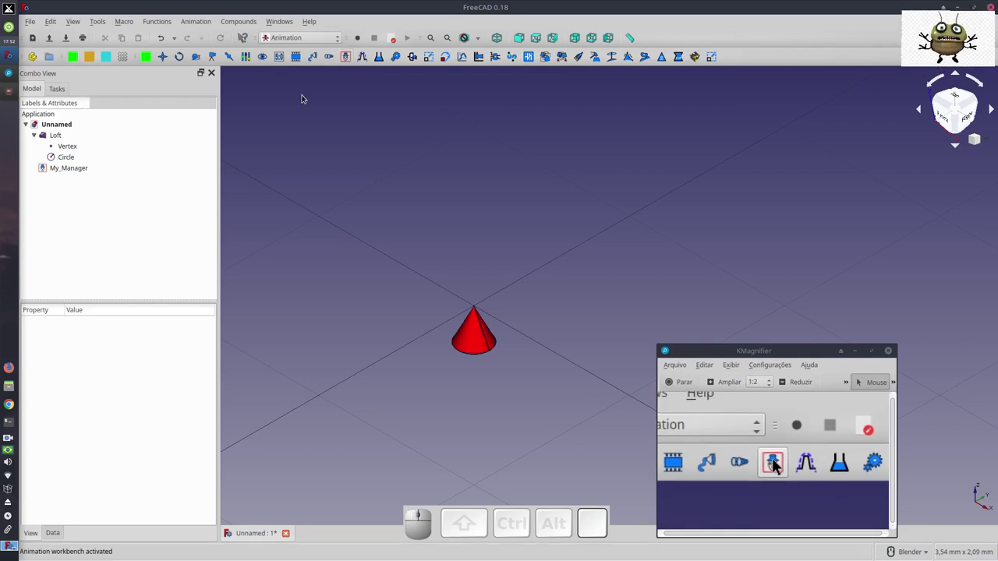
left_click(779, 465)
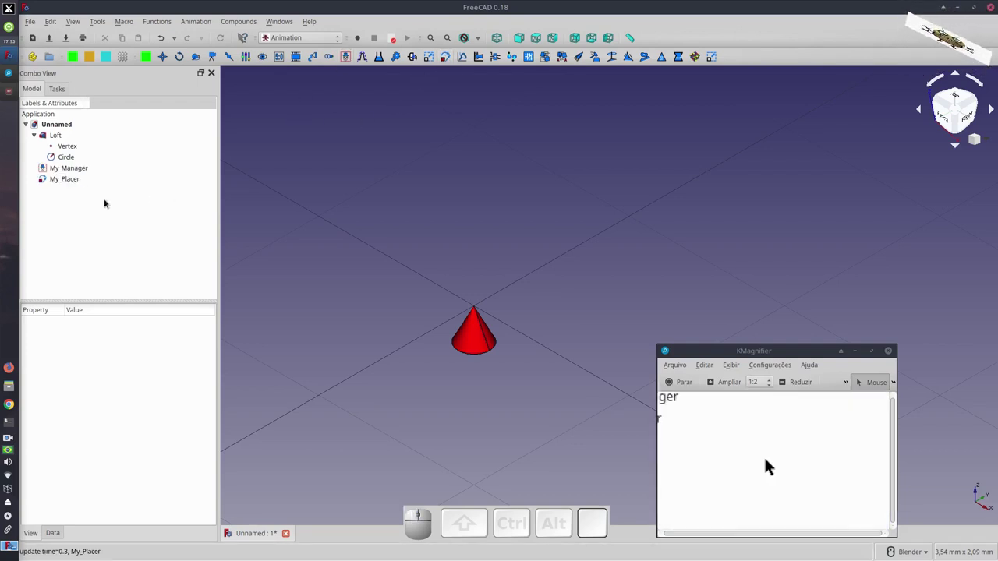
left_click(780, 464)
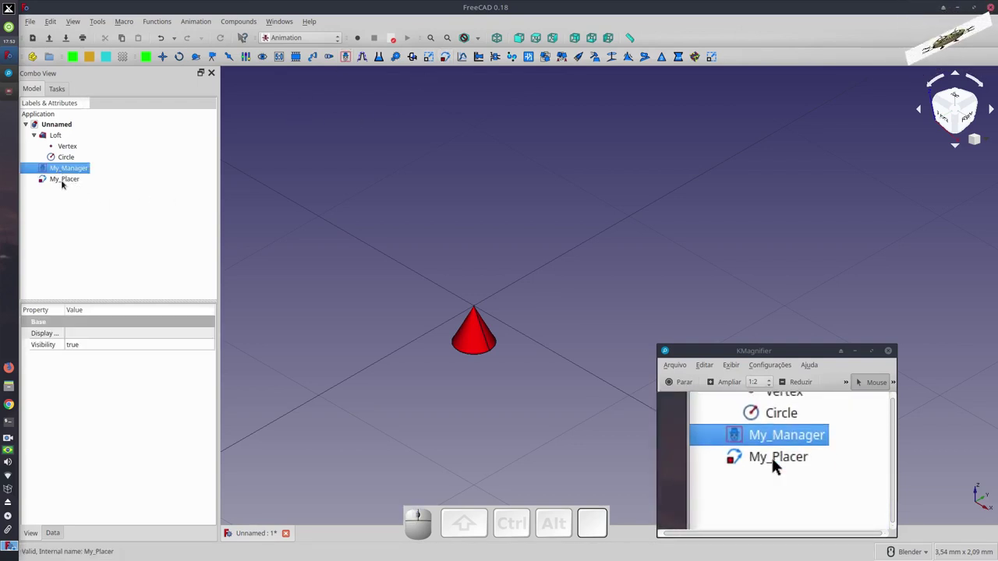
left_click(779, 464)
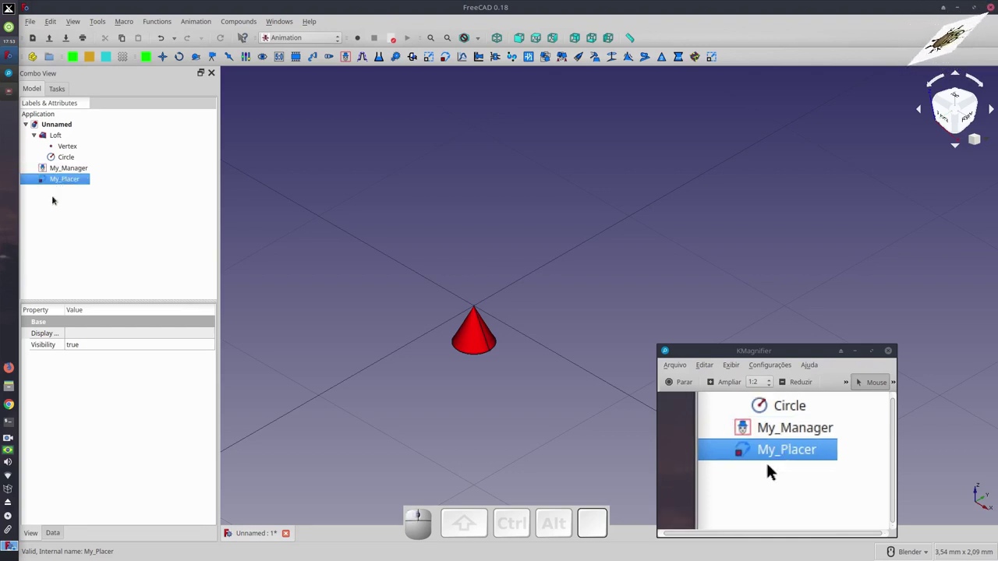
Set My_Placer's target property to the Loft cone
key("Return")
left_click(774, 477)
left_click(780, 465)
left_click(780, 464)
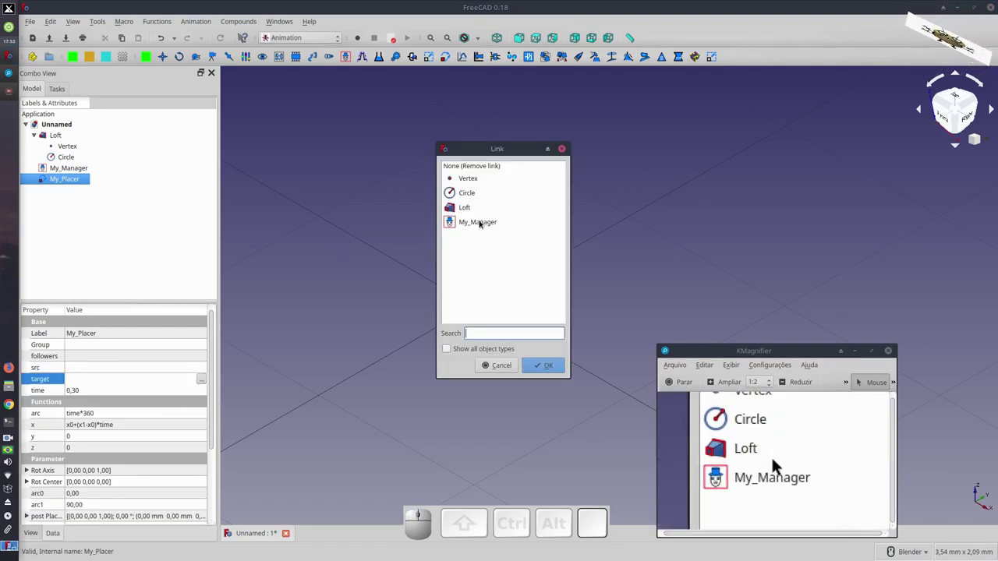
left_click(779, 464)
left_click(779, 464)
left_click(780, 464)
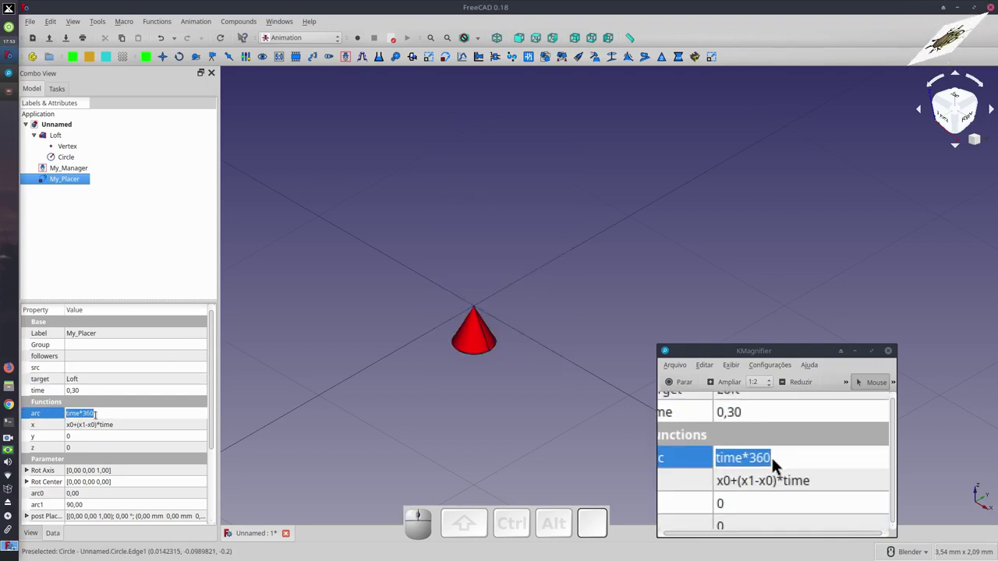
Set the placer's arc to 0, x function to x1-y0 and y function to 1-x0
key("0")
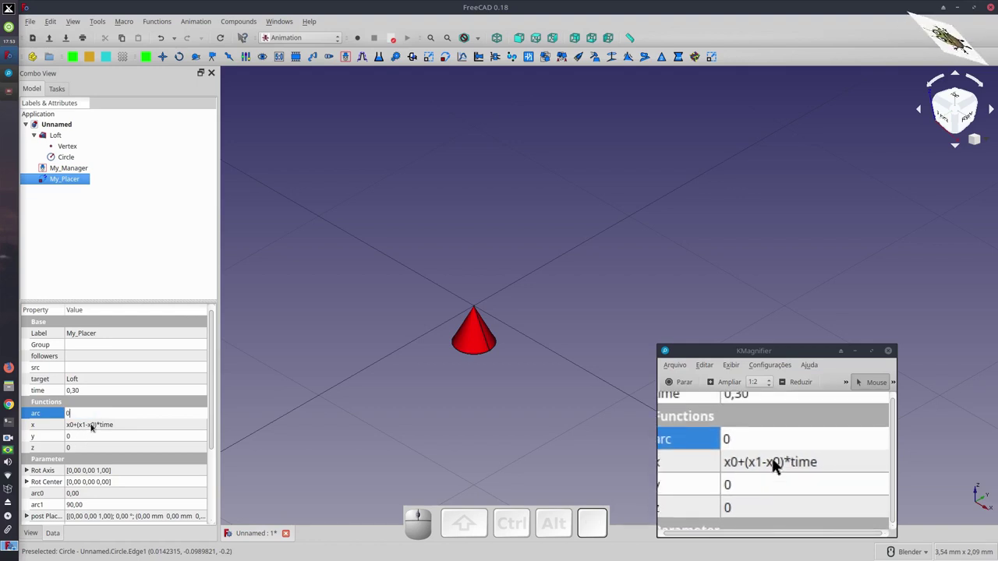
left_click(779, 464)
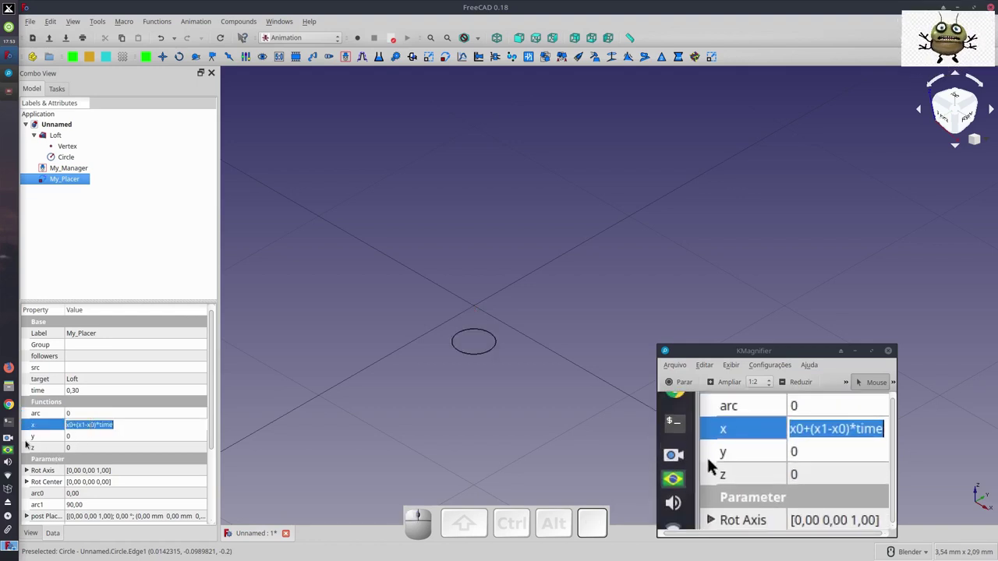
key("x")
key("1")
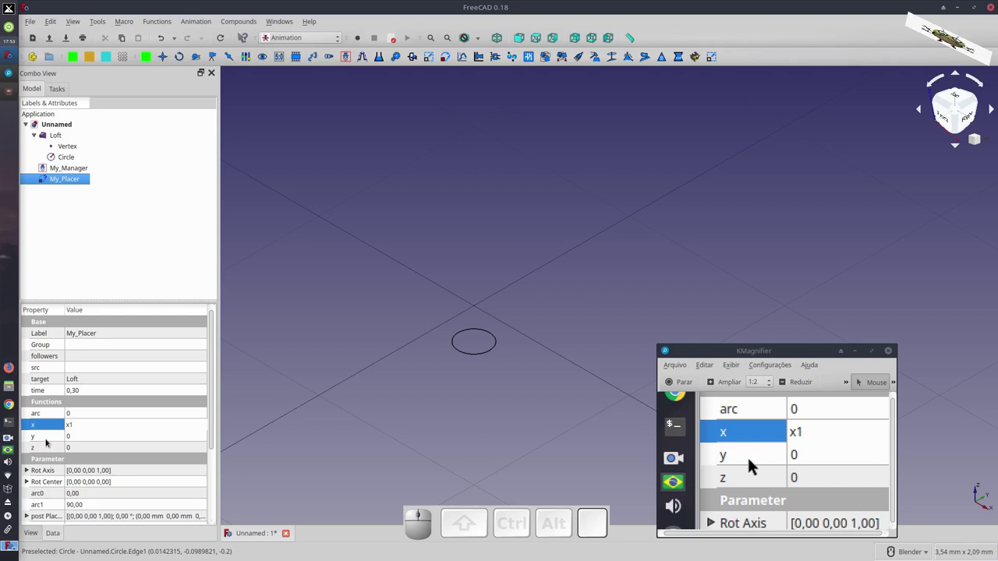
key("-")
key("y")
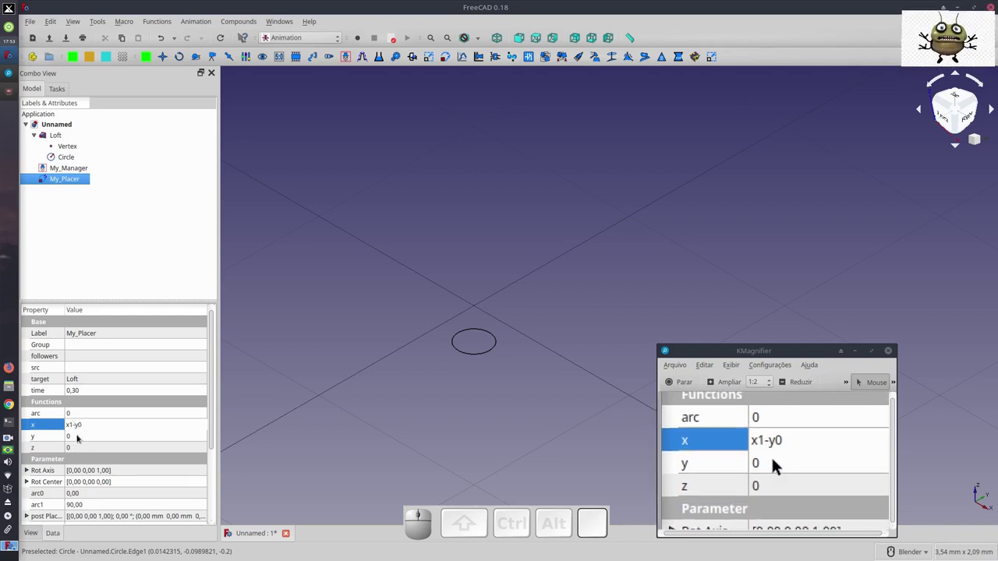
left_click(779, 465)
key("1")
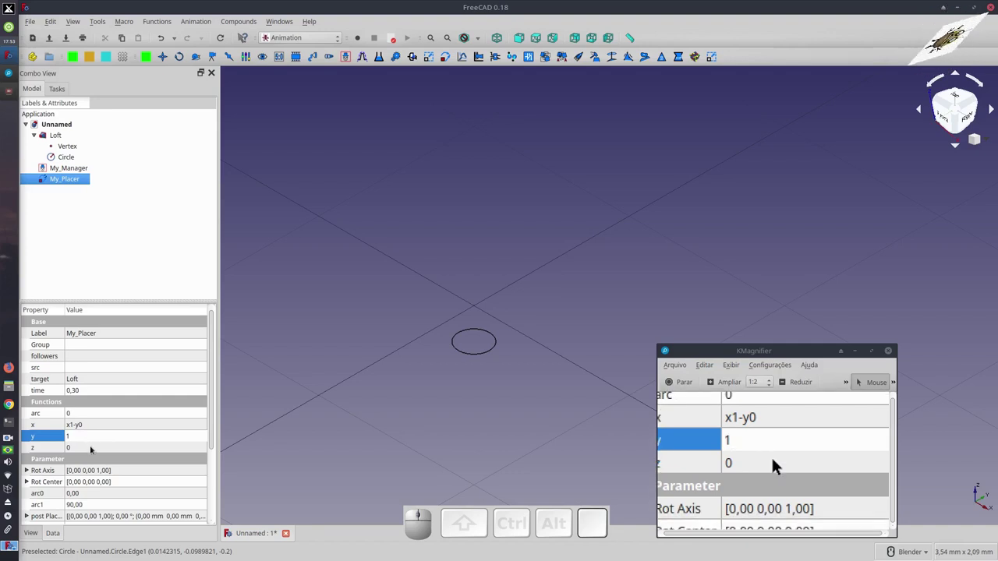
key("-")
key("x")
key("0")
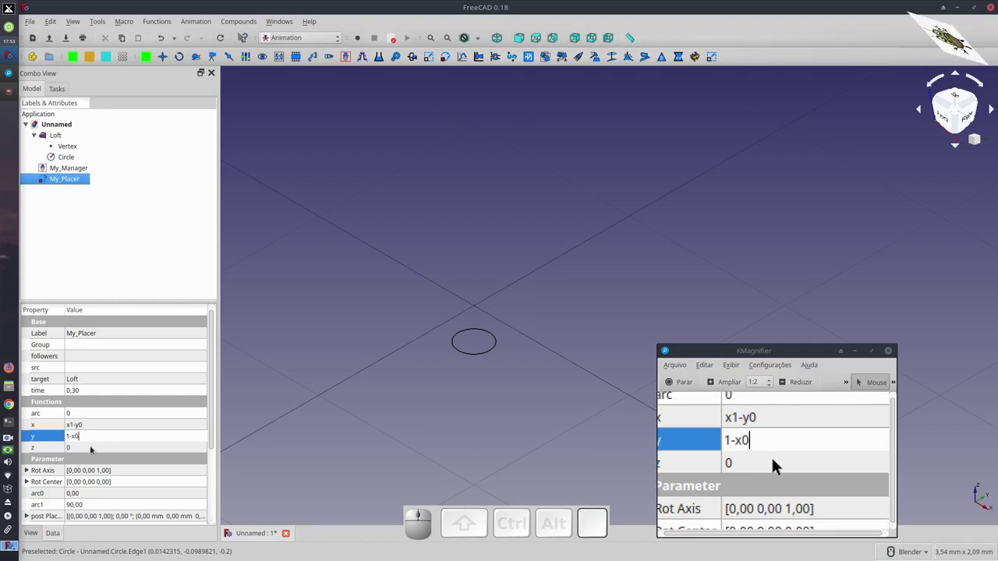
Give x0 the expression cos(time*360)
scroll("down", 3)
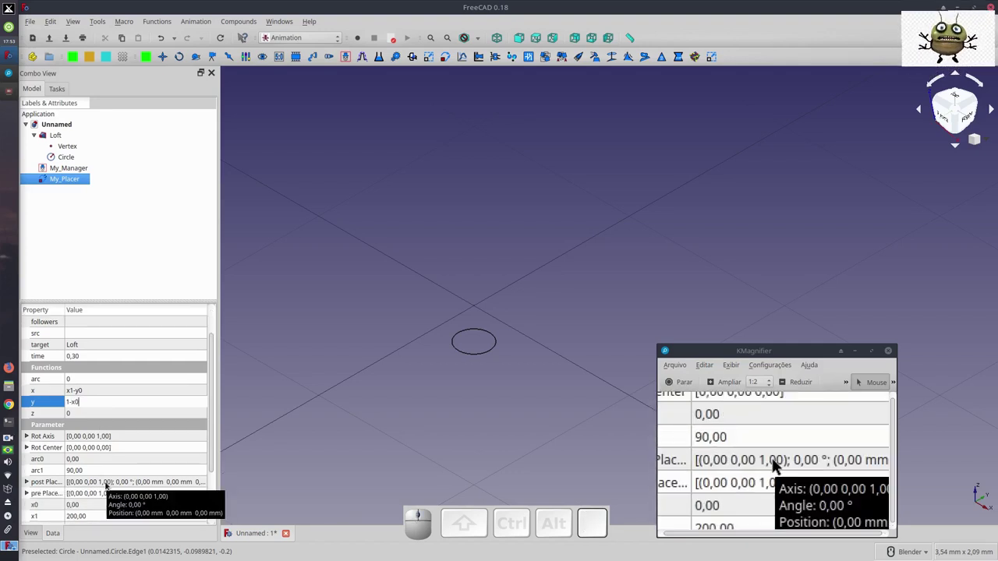
scroll("down", 3)
left_click(780, 465)
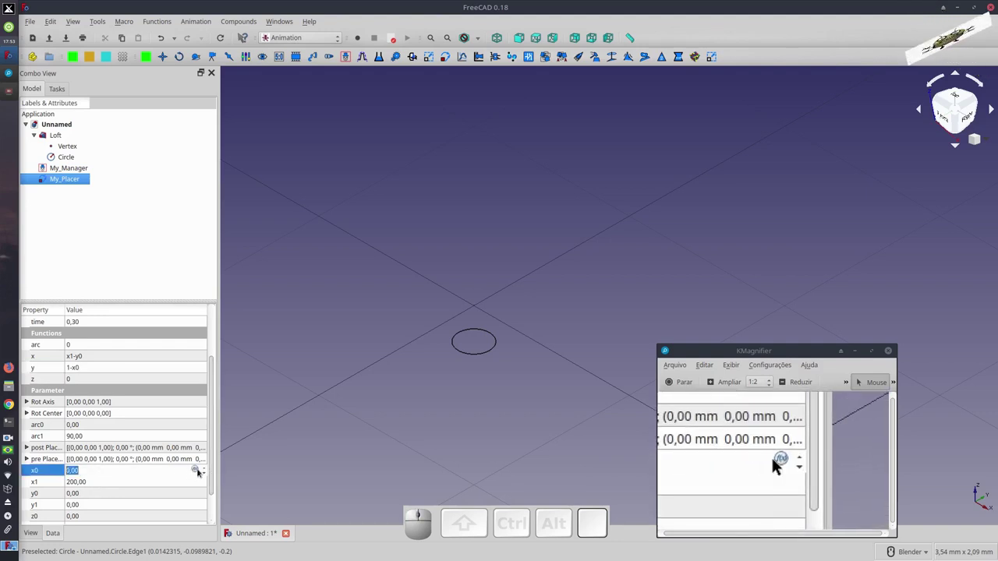
left_click(779, 464)
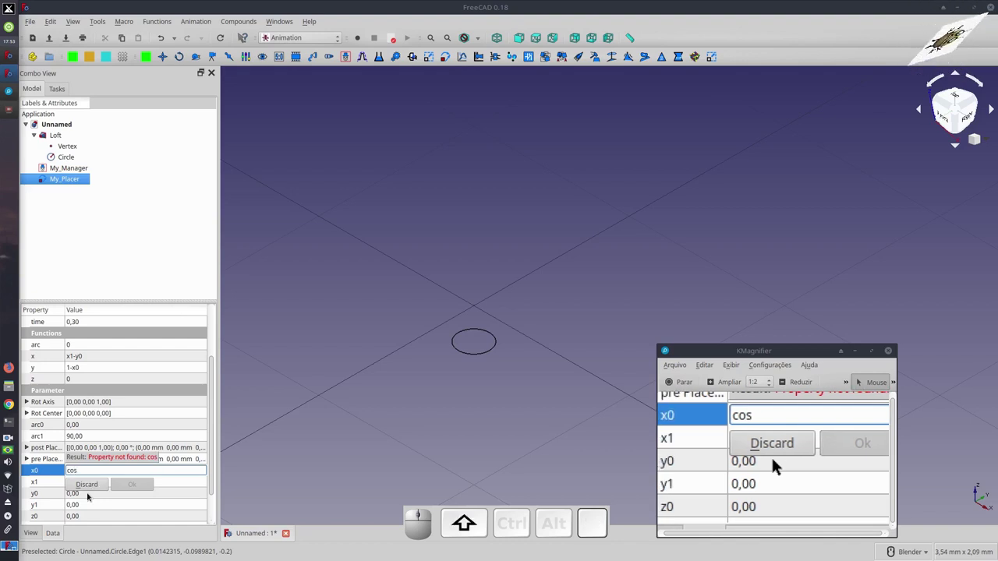
key("shift+9")
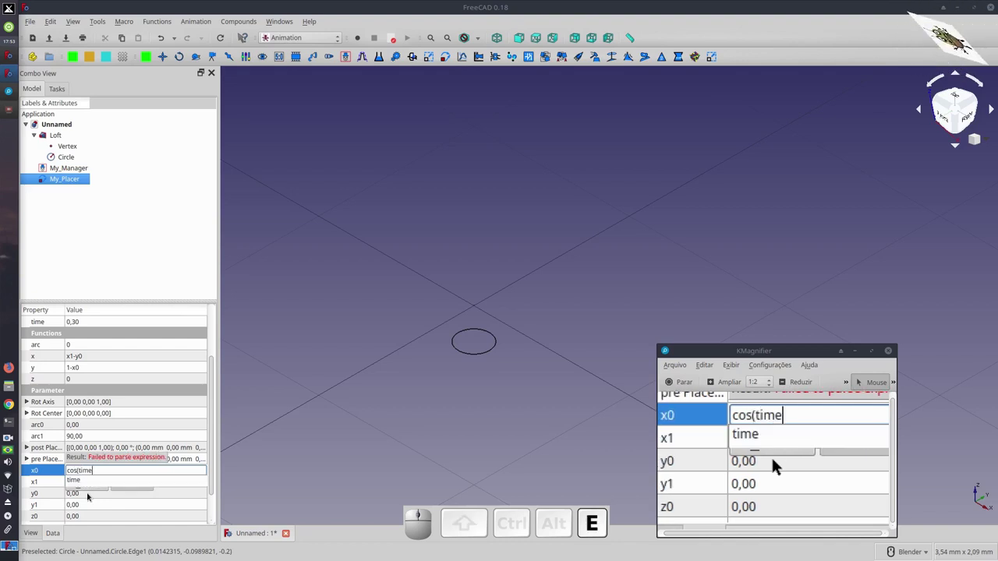
key("shift+8")
key("3")
key("6")
key("0")
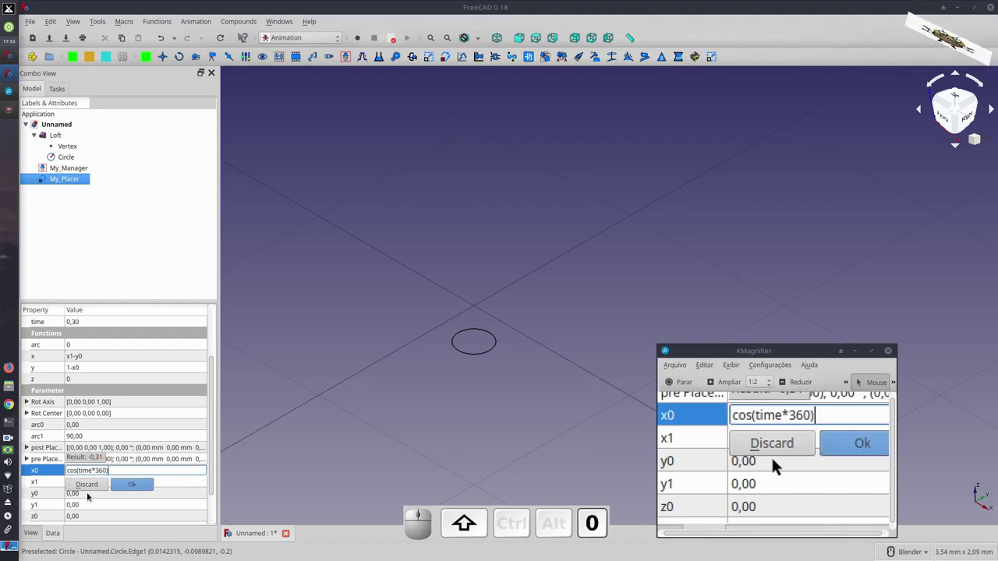
left_click(780, 465)
Make x1 follow time through the expression editor
left_click(779, 465)
left_click(780, 464)
left_click(779, 465)
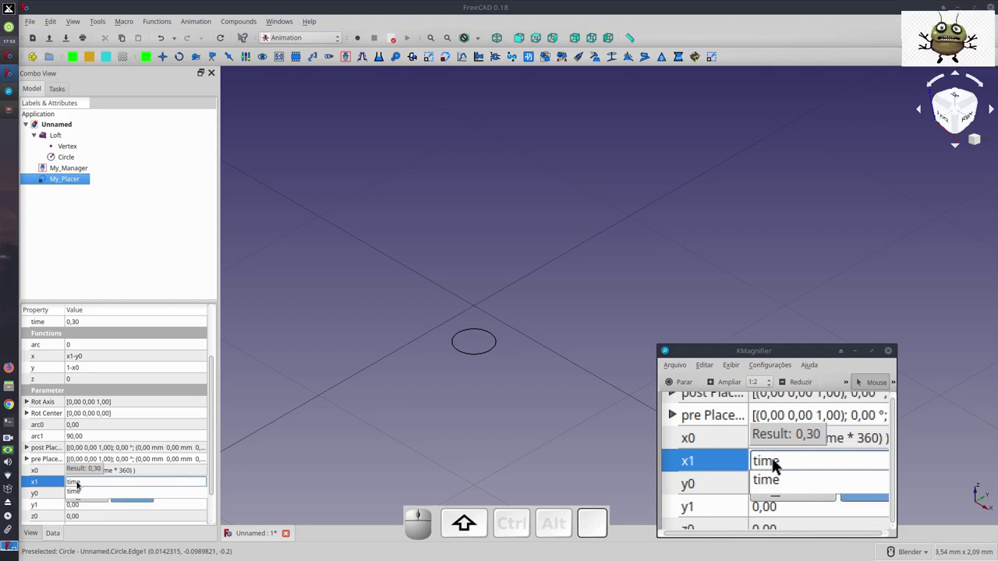
key("shift+8")
key("shift+p")
key("shift+i")
key("shift+8")
key("2")
left_click(779, 465)
Give y0 the expression sin(time*360)
left_click(779, 464)
left_click(780, 465)
left_click(779, 464)
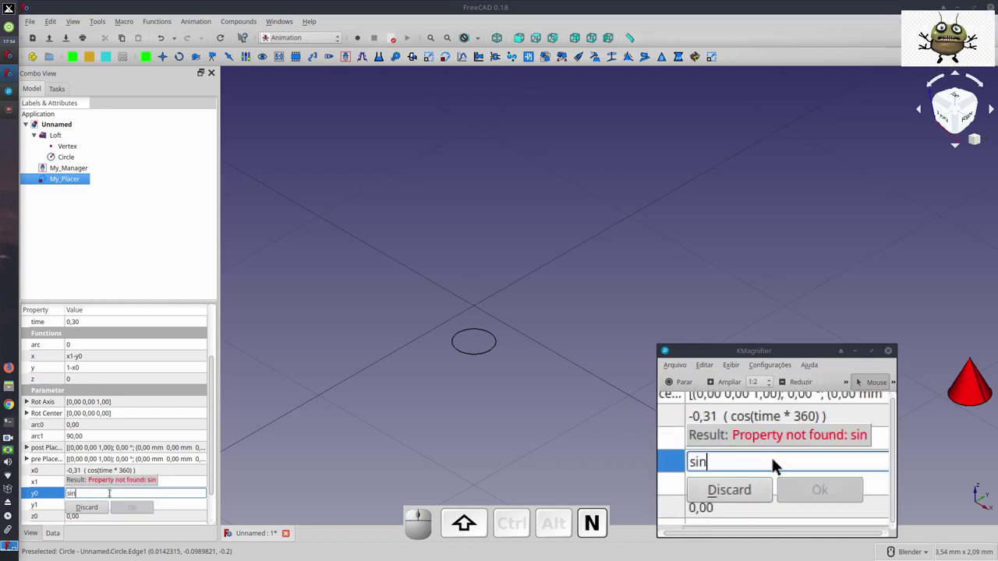
key("shift+9")
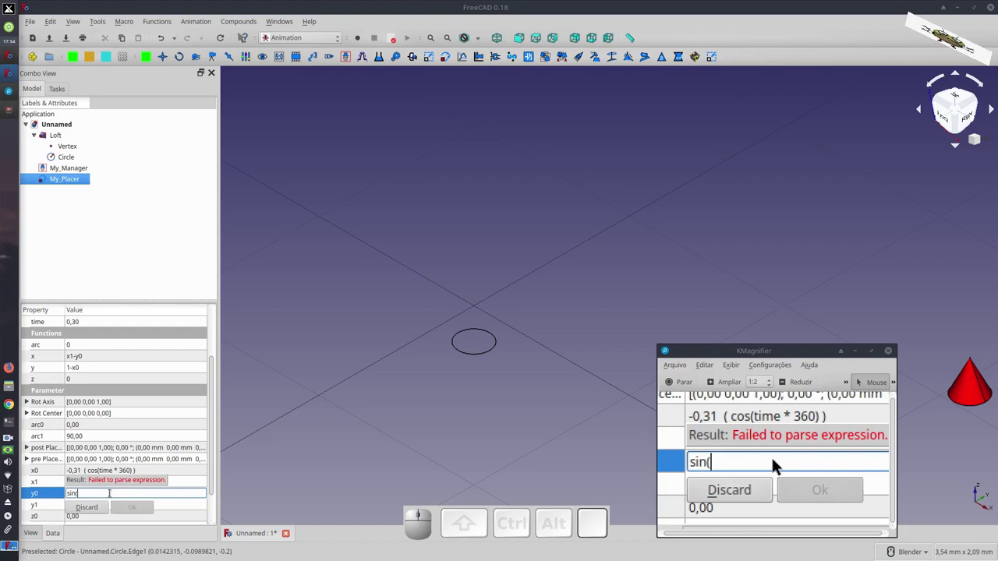
key("shift+8")
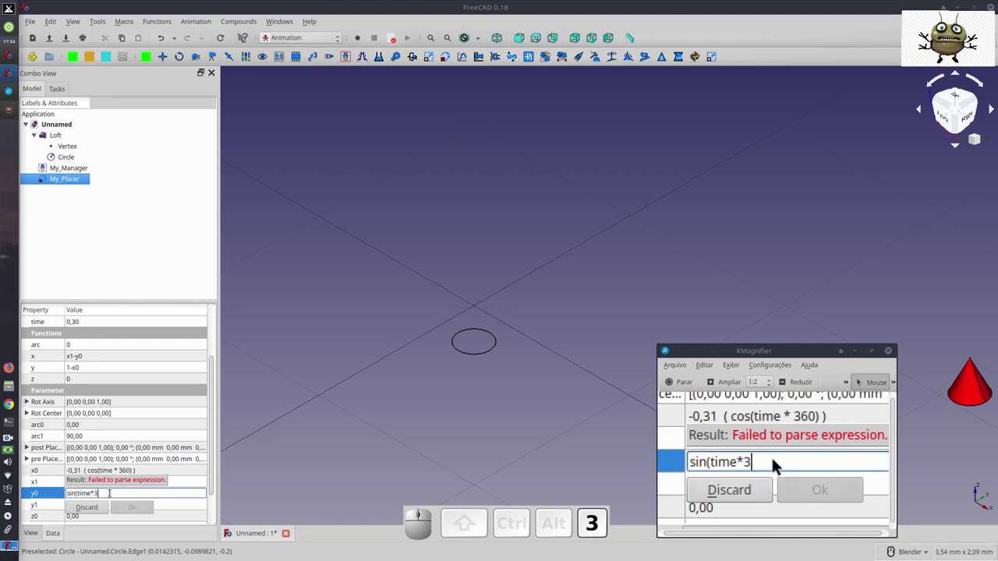
key("shift+0")
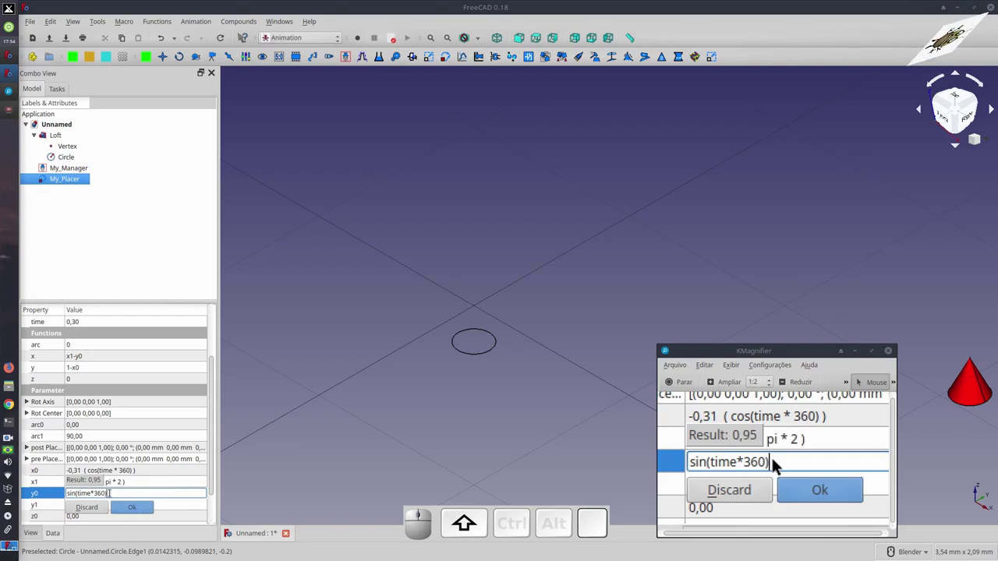
left_click(780, 464)
left_click(780, 465)
scroll("down", 3)
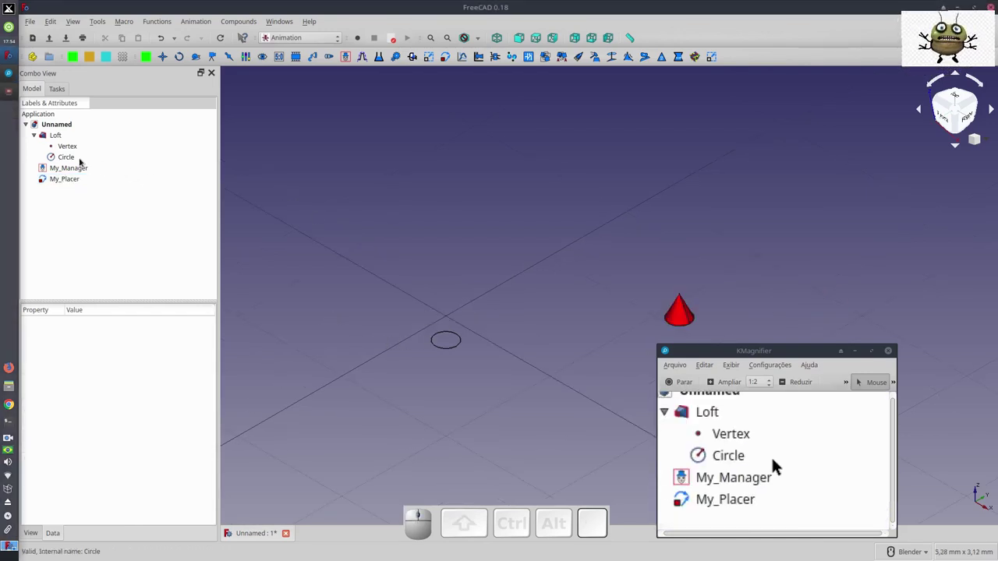
Hide the Vertex and Circle and show the scene from the top, fitted to the view
left_click(780, 464)
key("space")
left_click(779, 465)
key("space")
left_click(779, 465)
key("1")
key("2")
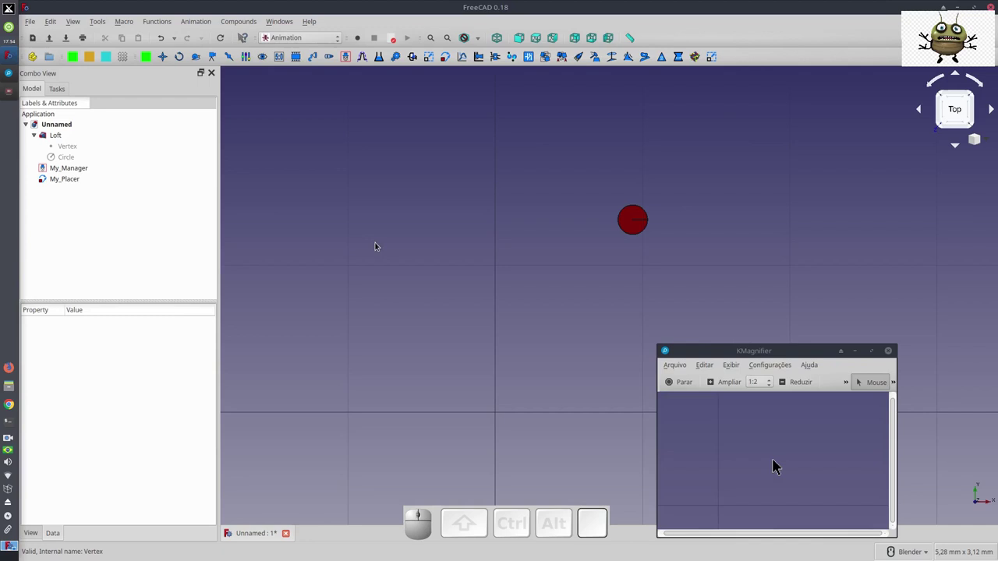
Bring up My_Manager's animation control panel
left_click(780, 465)
left_click(780, 465)
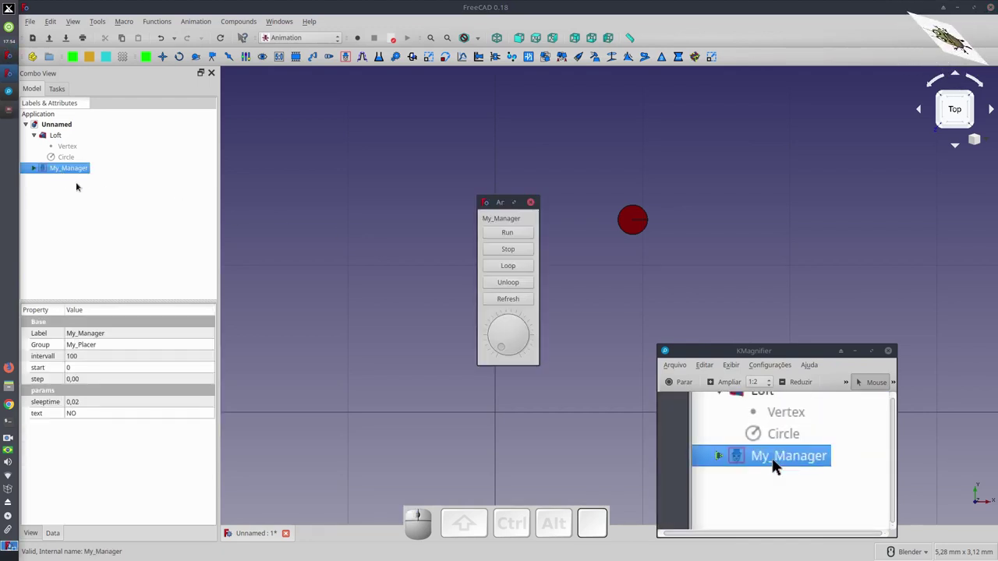
Run the animation so the red cone travels its path, then move the panel aside
left_click(780, 464)
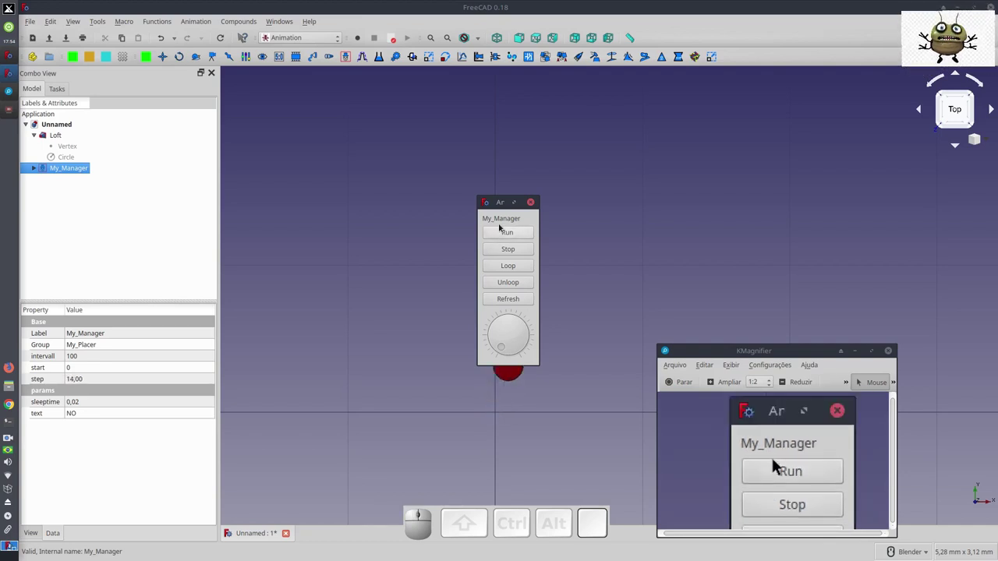
scroll("down", 3)
scroll("down", 3)
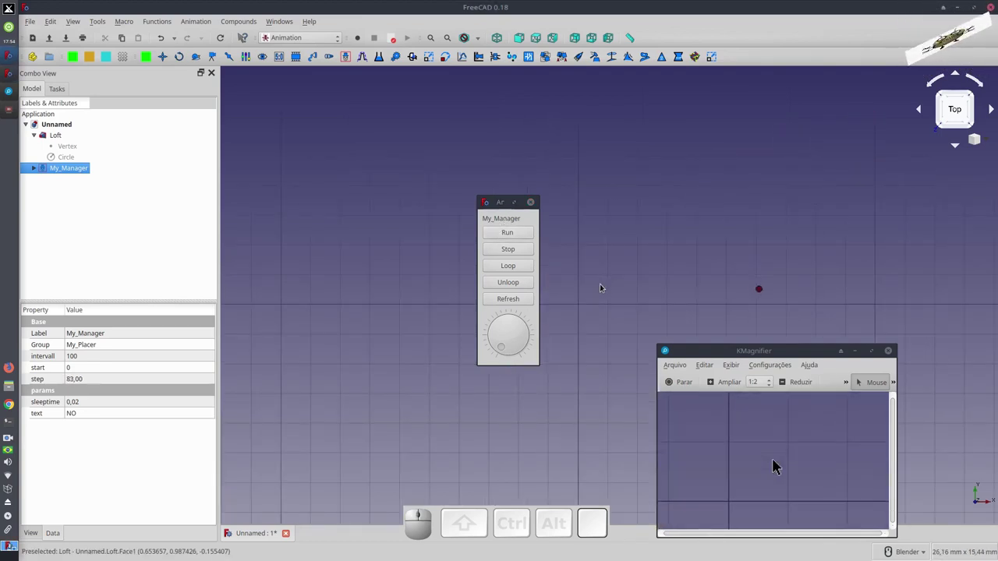
left_click(779, 465)
left_click(779, 465)
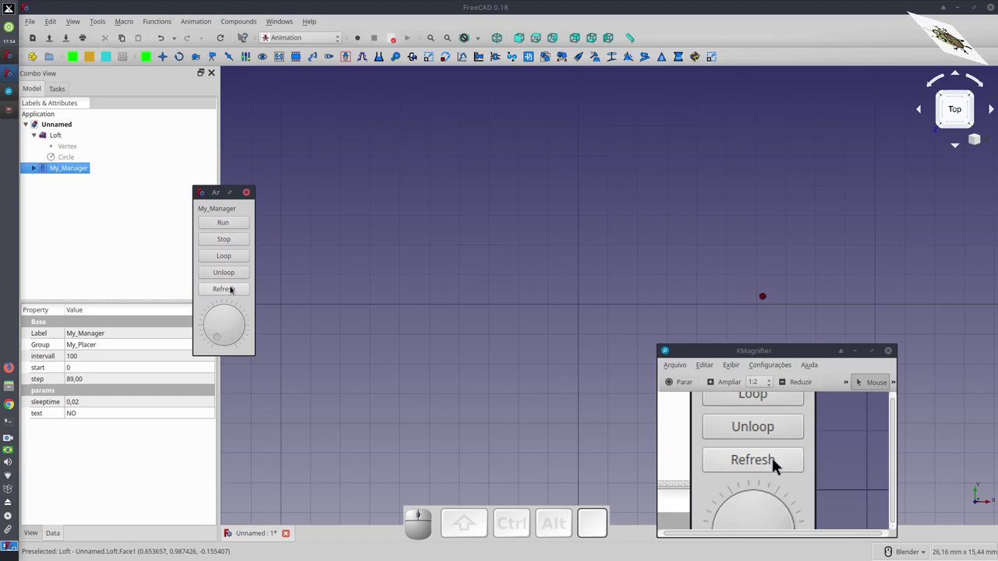
Refresh, unloop and turn the dial back to zero to return the cone to its start
left_click(780, 465)
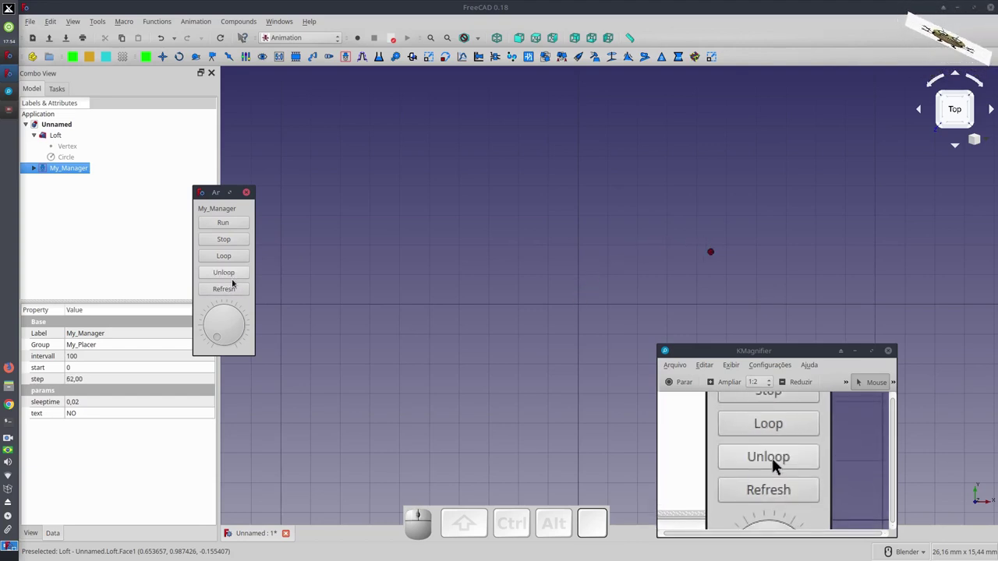
left_click(780, 465)
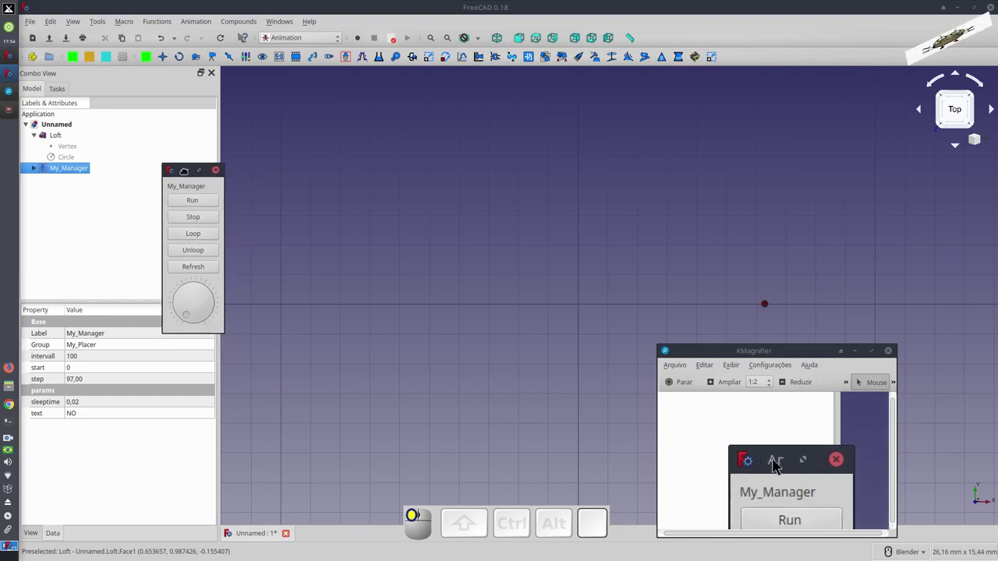
left_click(780, 465)
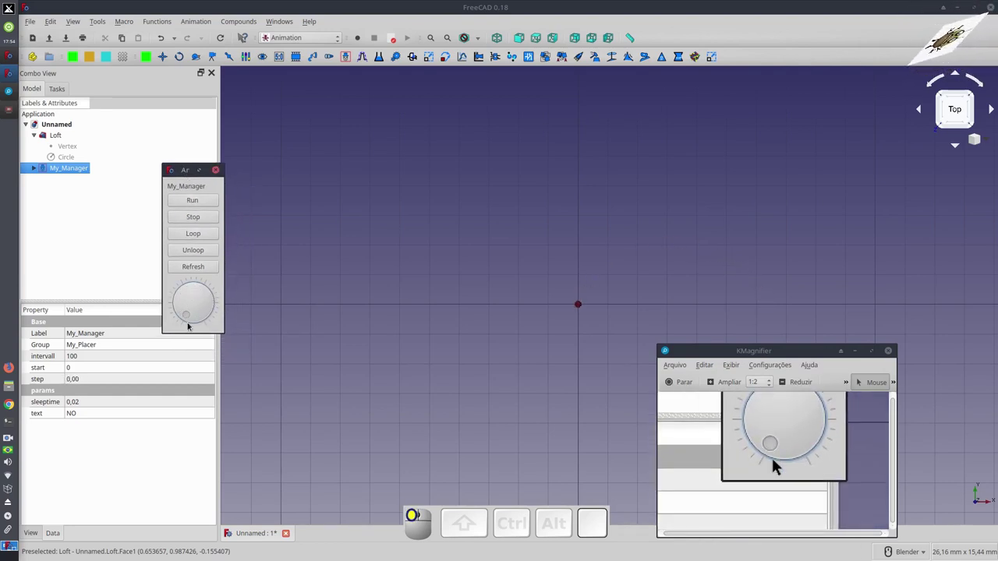
scroll("up", 3)
scroll("up", 3)
scroll("down", 3)
scroll("up", 3)
scroll("down", 3)
Switch to the Draft workbench and raise the current line width to 4 px
left_click(779, 465)
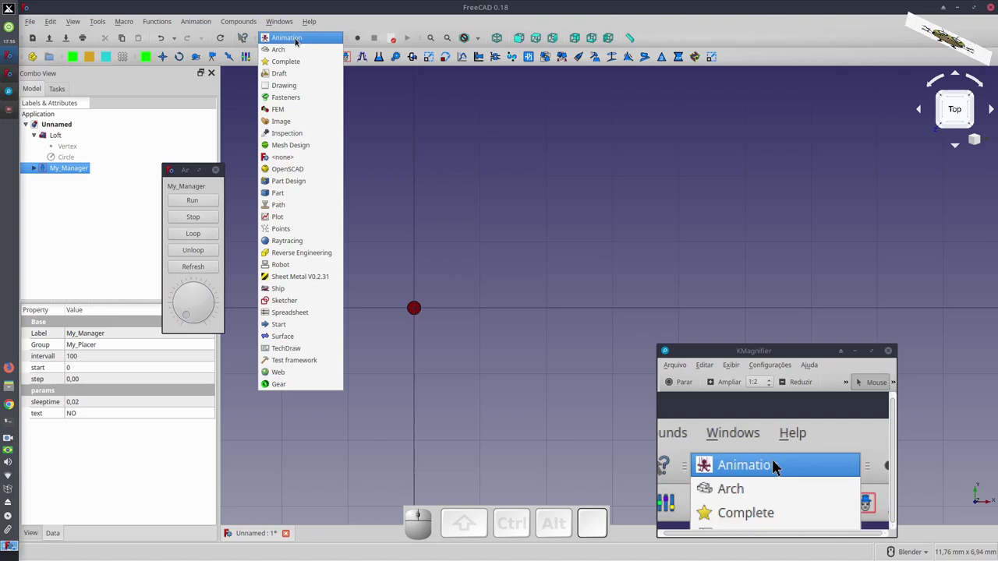
left_click(780, 465)
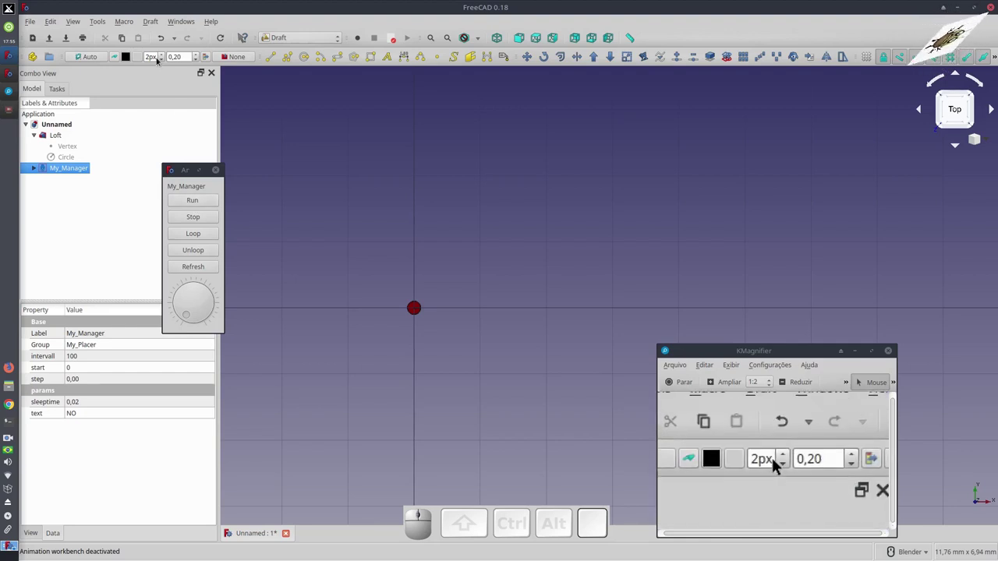
left_click(780, 465)
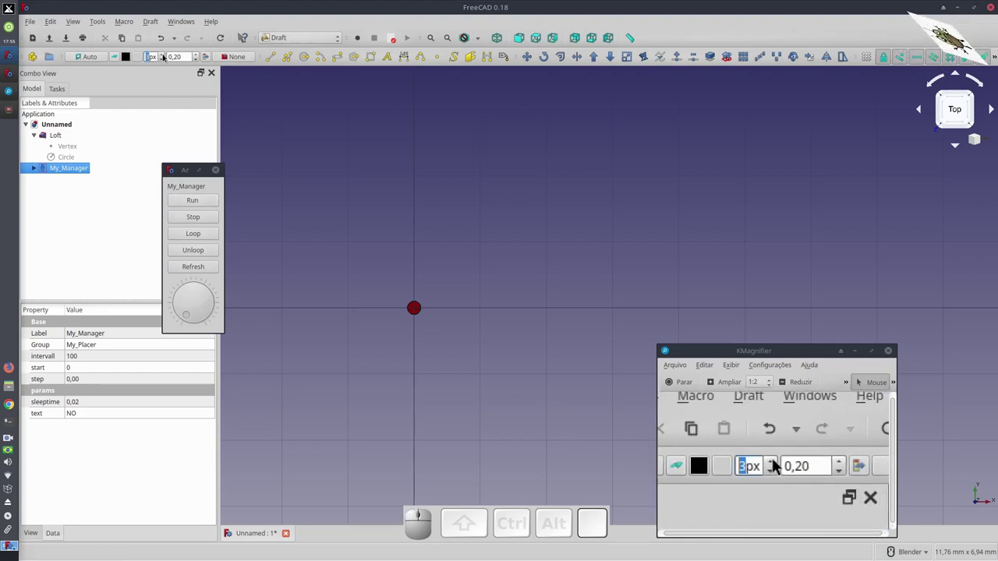
left_click(780, 464)
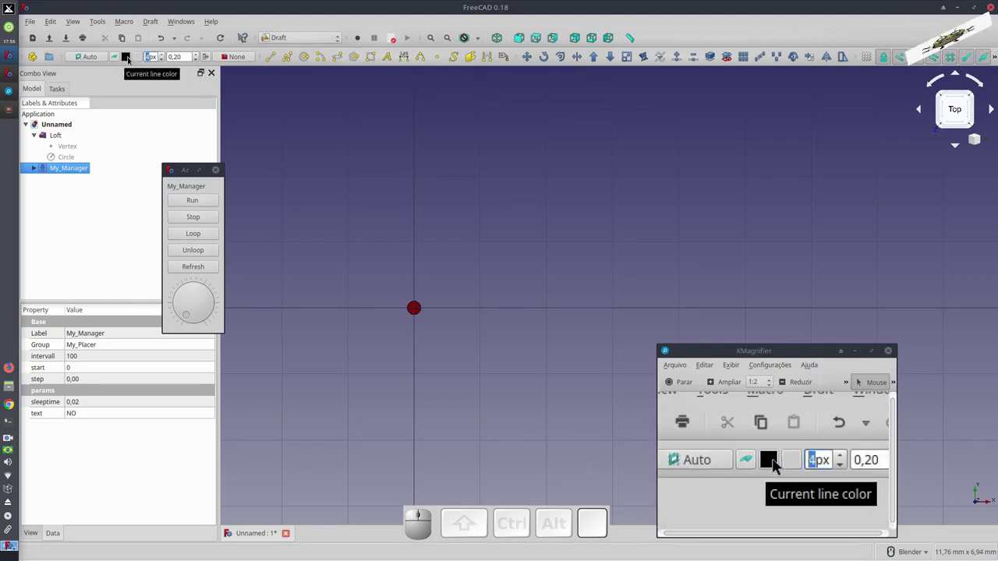
Set the current line colour to red
left_click(780, 465)
left_click(779, 464)
left_click(780, 465)
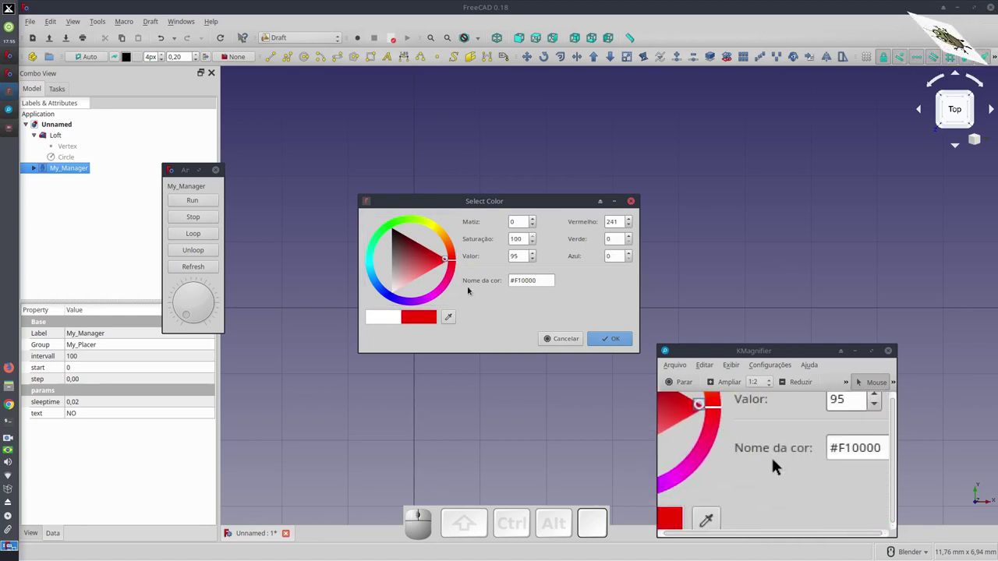
left_click(779, 464)
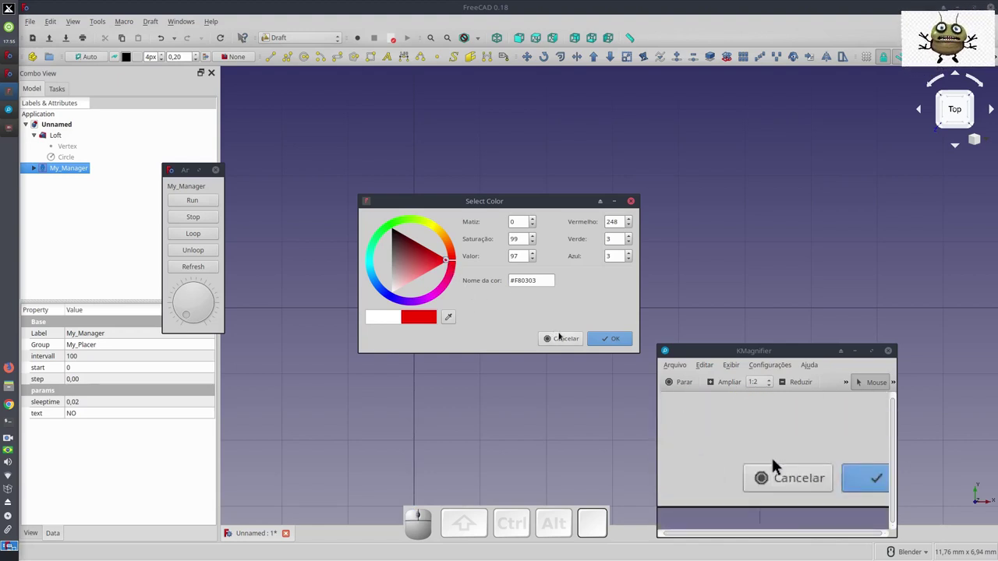
left_click(780, 465)
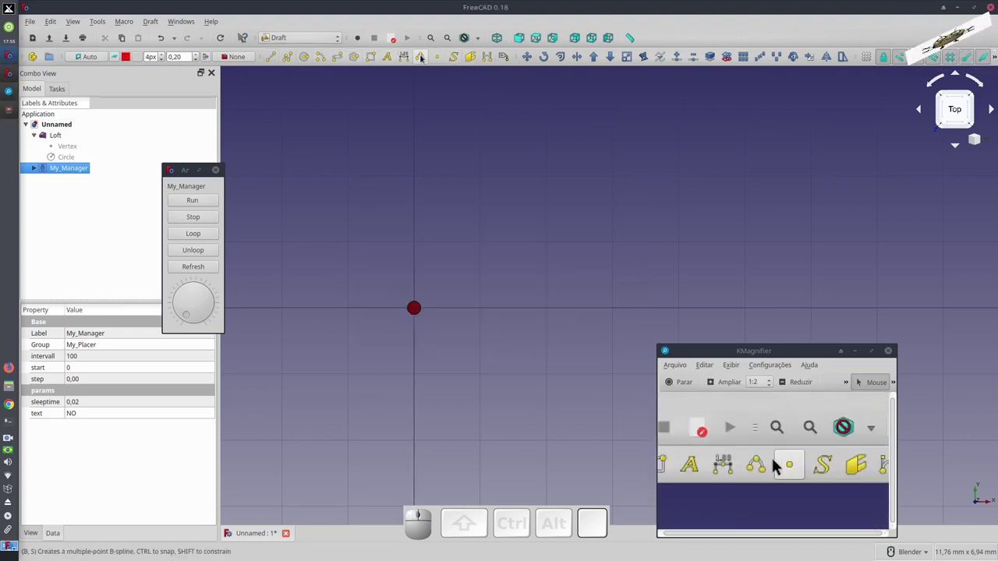
Start a Draft B-spline at the origin and add points at the ball's first dial positions
left_click(779, 464)
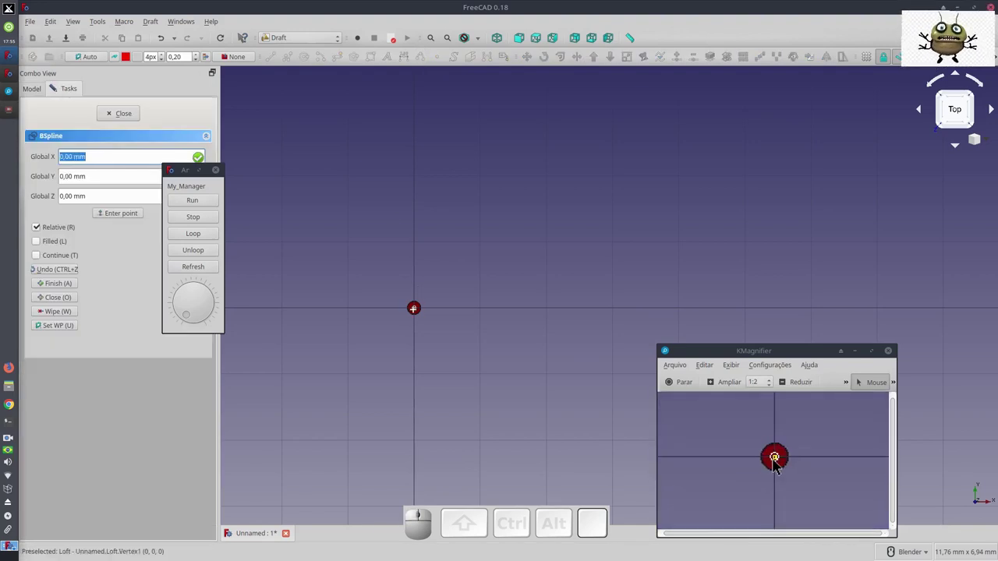
left_click(779, 465)
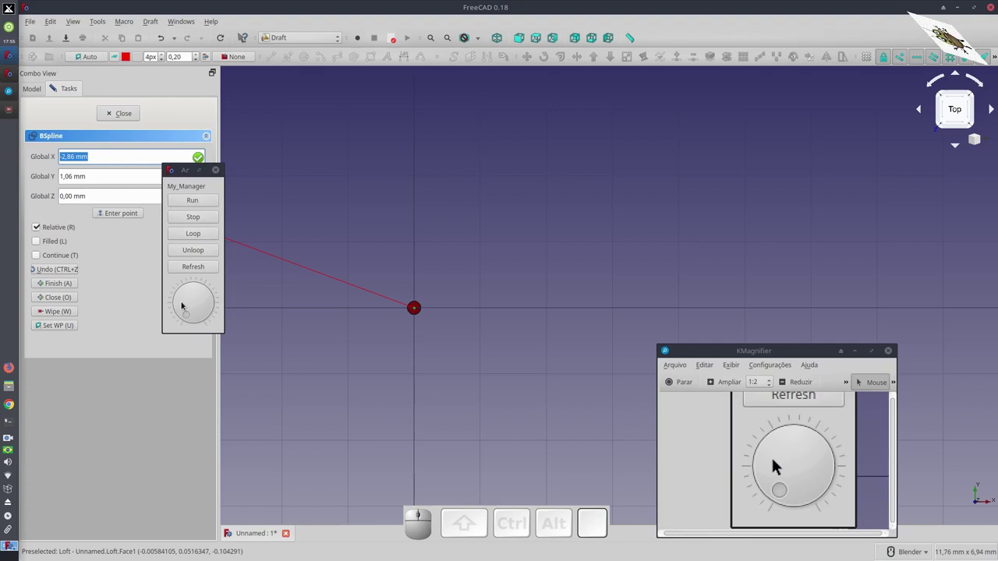
left_click(780, 464)
scroll("up", 3)
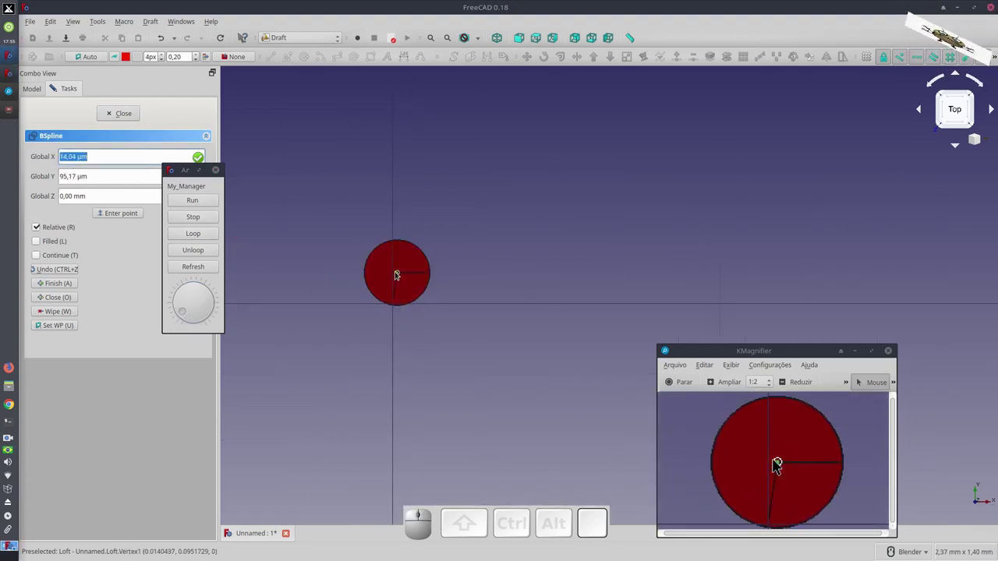
left_click(779, 465)
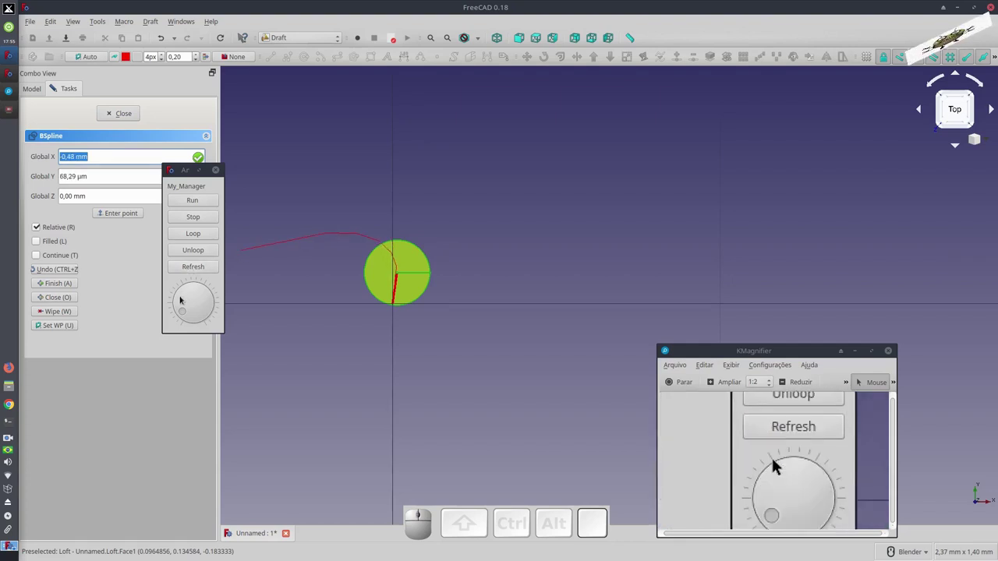
left_click(780, 465)
left_click(779, 465)
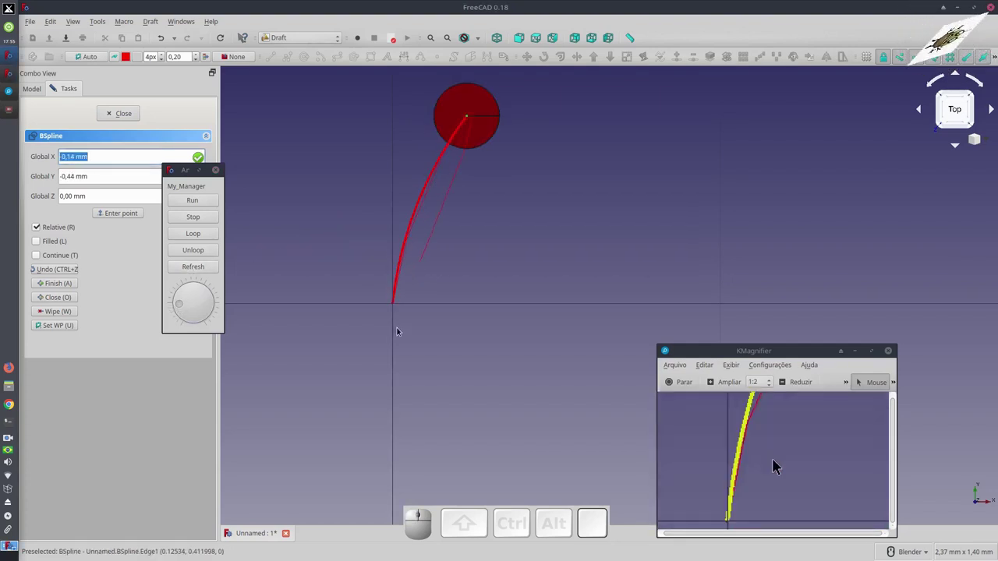
scroll("down", 3)
scroll("up", 3)
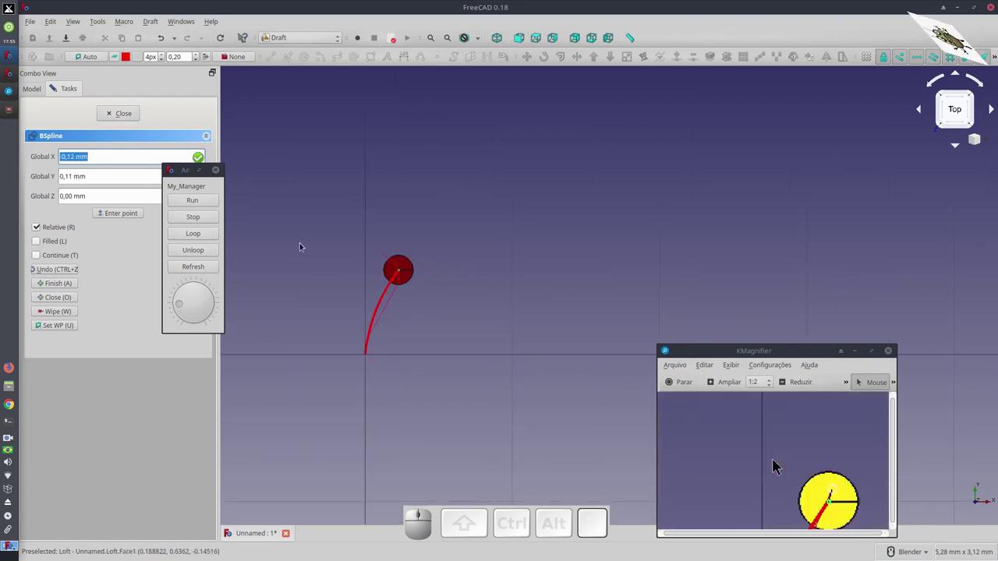
left_click(779, 465)
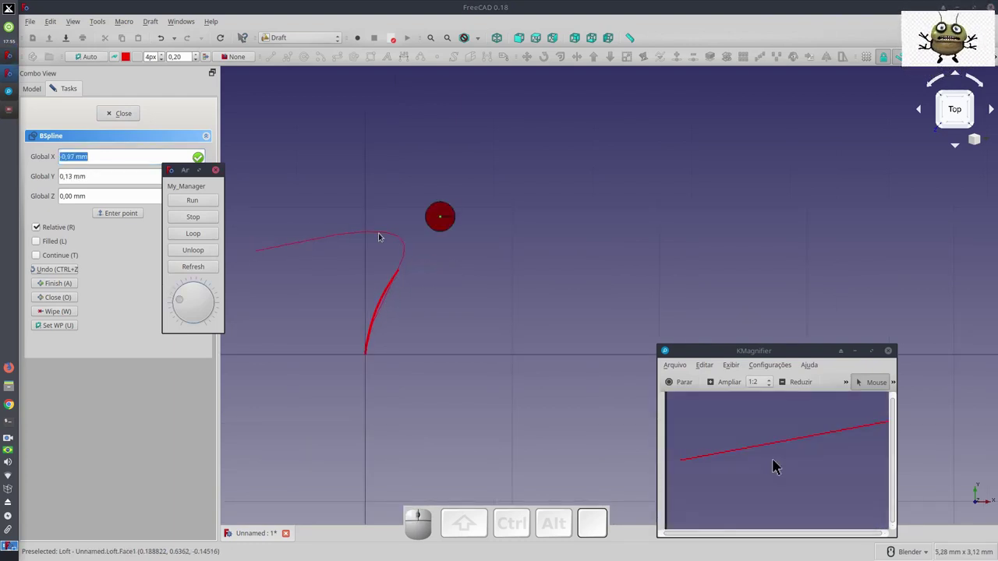
left_click(779, 465)
scroll("down", 3)
scroll("up", 3)
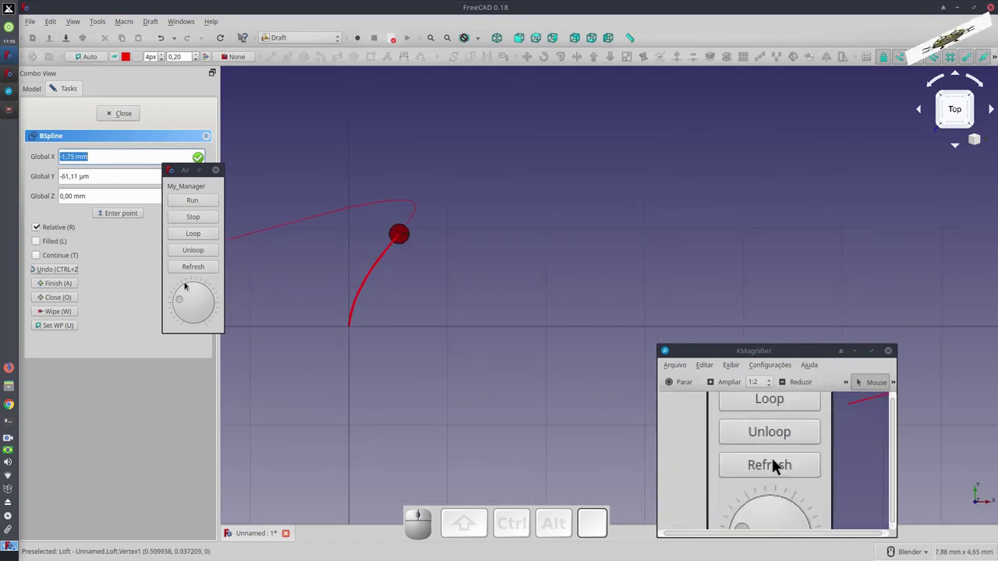
Keep turning the My_Manager dial and add a spline point at each new ball position
left_click(780, 465)
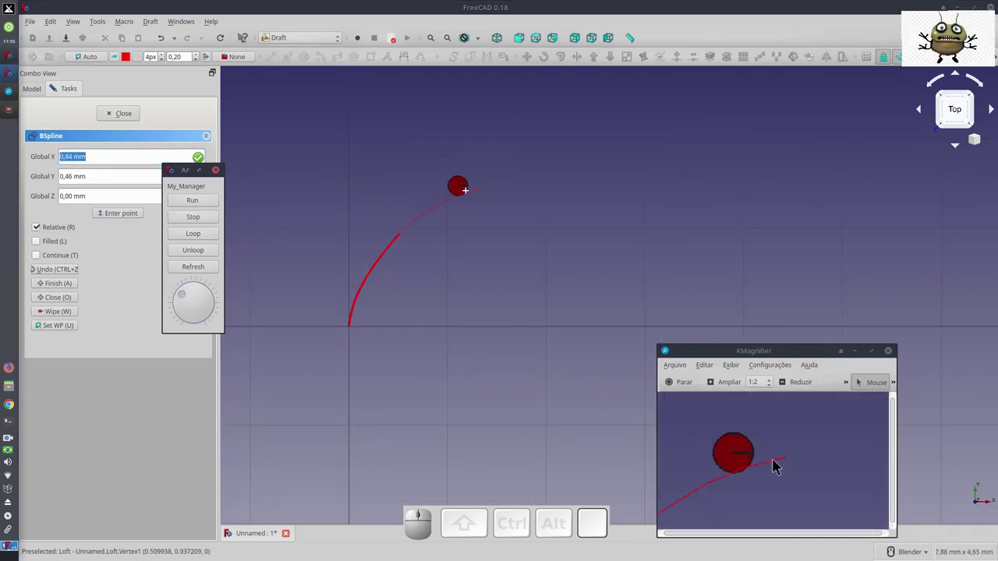
left_click(780, 465)
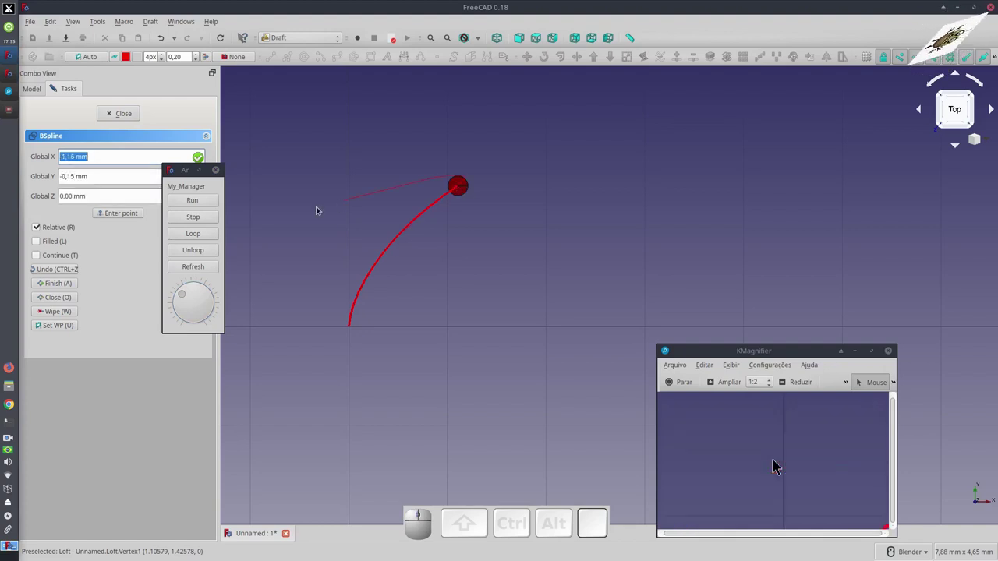
left_click(780, 465)
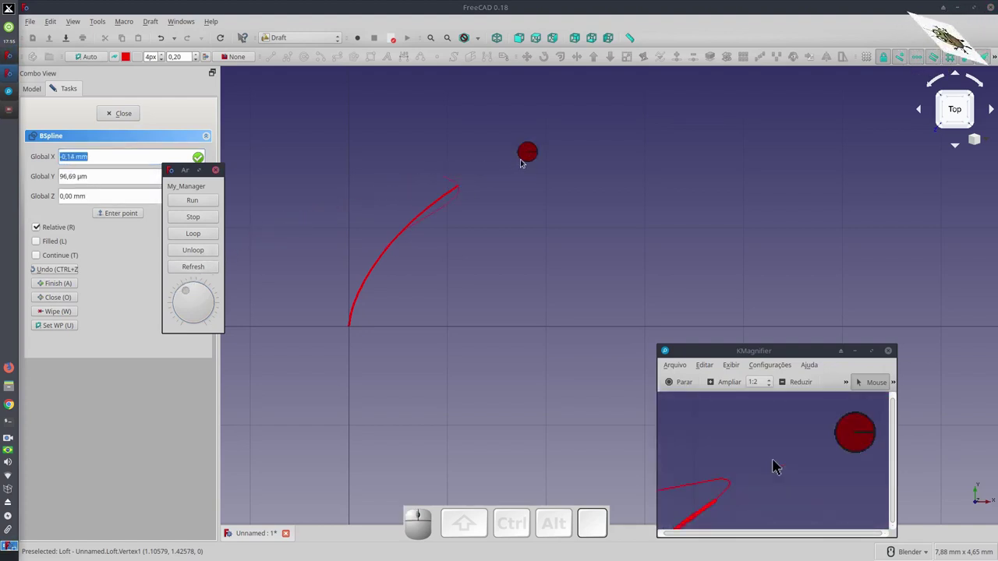
left_click(780, 465)
left_click(780, 465)
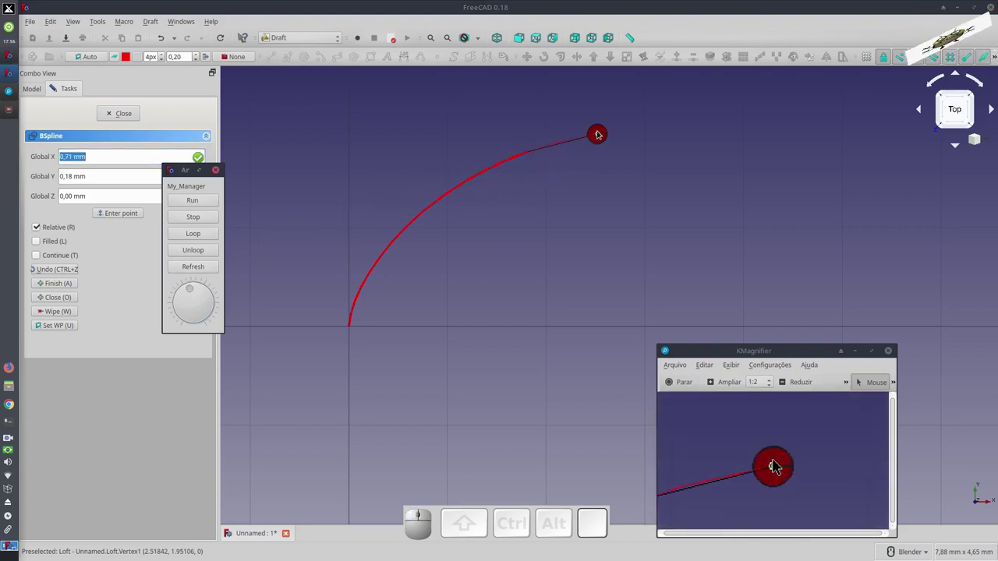
left_click(779, 465)
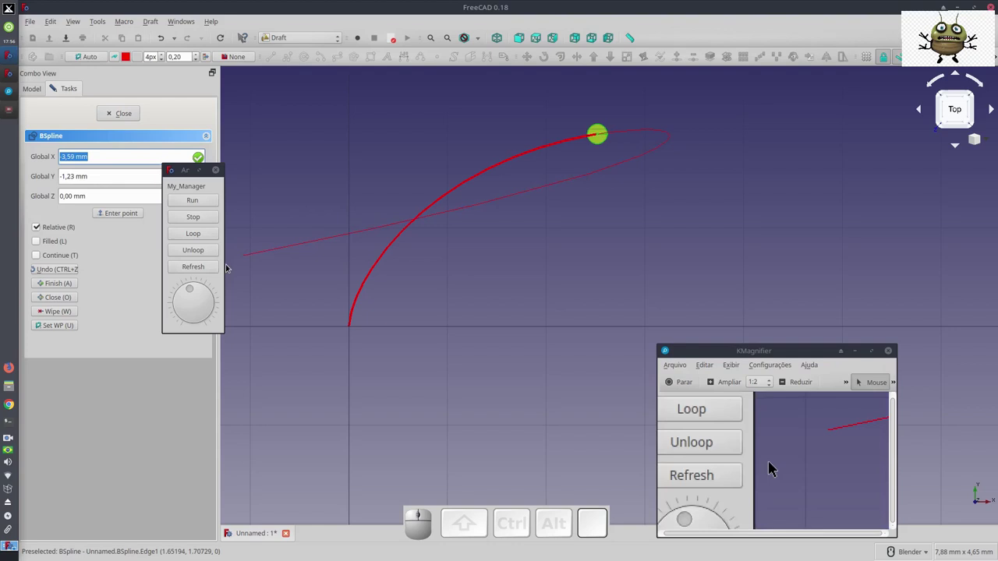
left_click(780, 464)
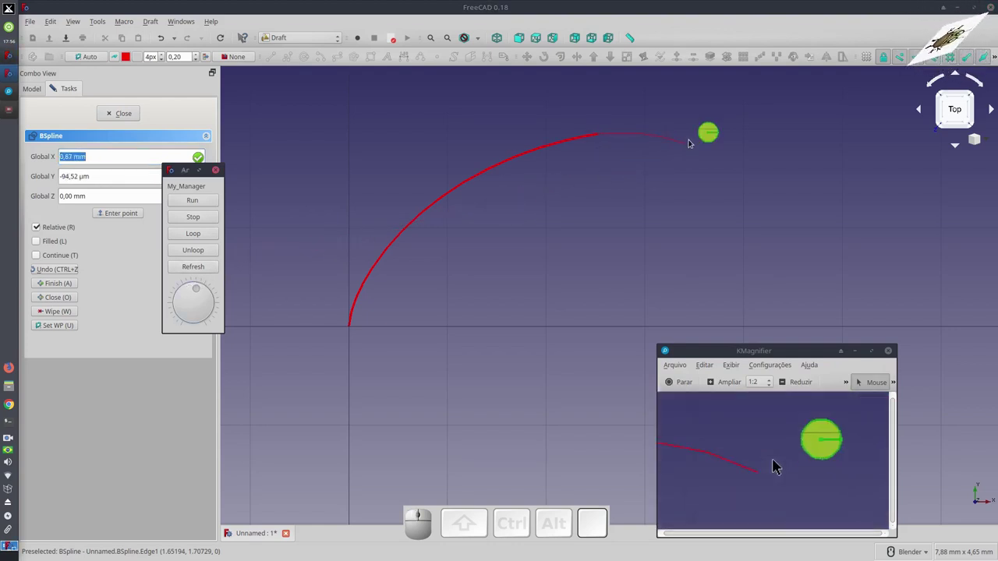
left_click(780, 465)
scroll("down", 3)
scroll("up", 3)
left_click(779, 465)
left_click(780, 465)
left_click(780, 464)
Add the last points up to the path end, finish the red B-spline and reset the ball to start
left_click(779, 465)
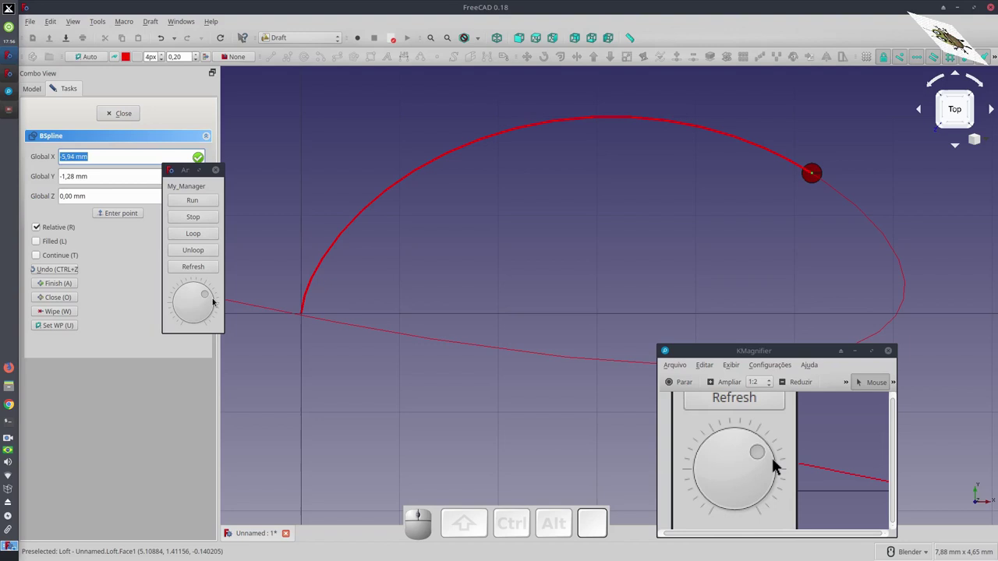
left_click(779, 464)
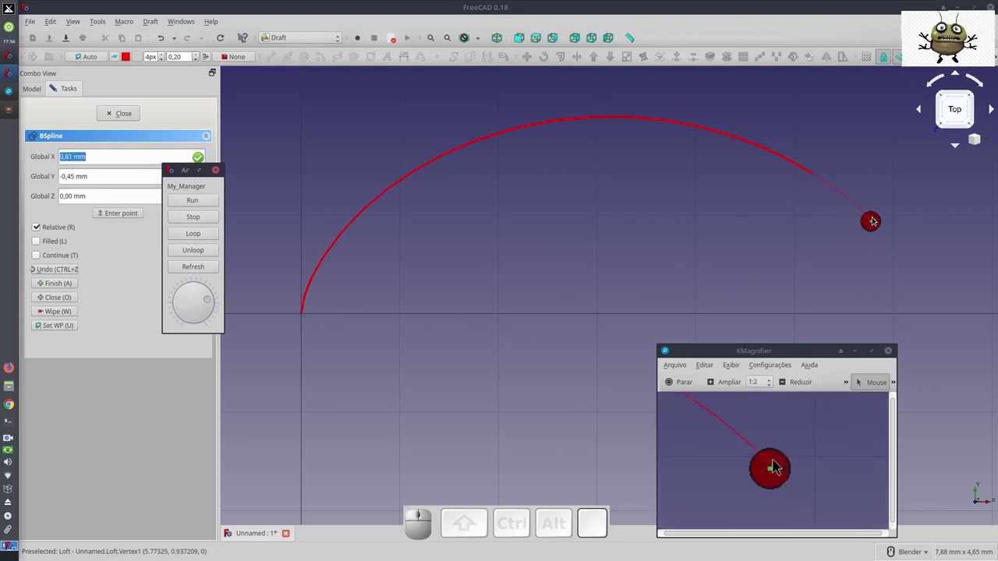
left_click(780, 464)
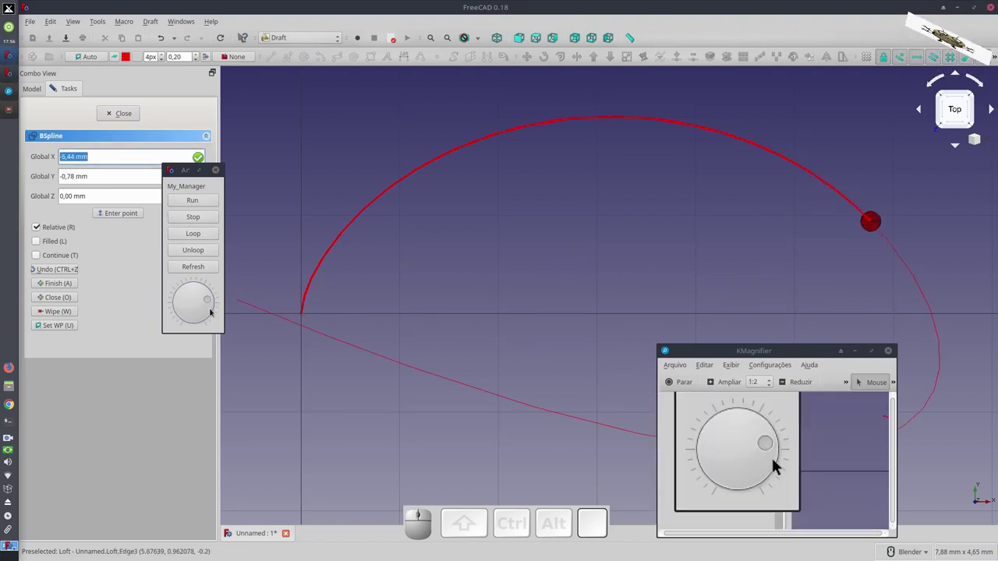
left_click(780, 465)
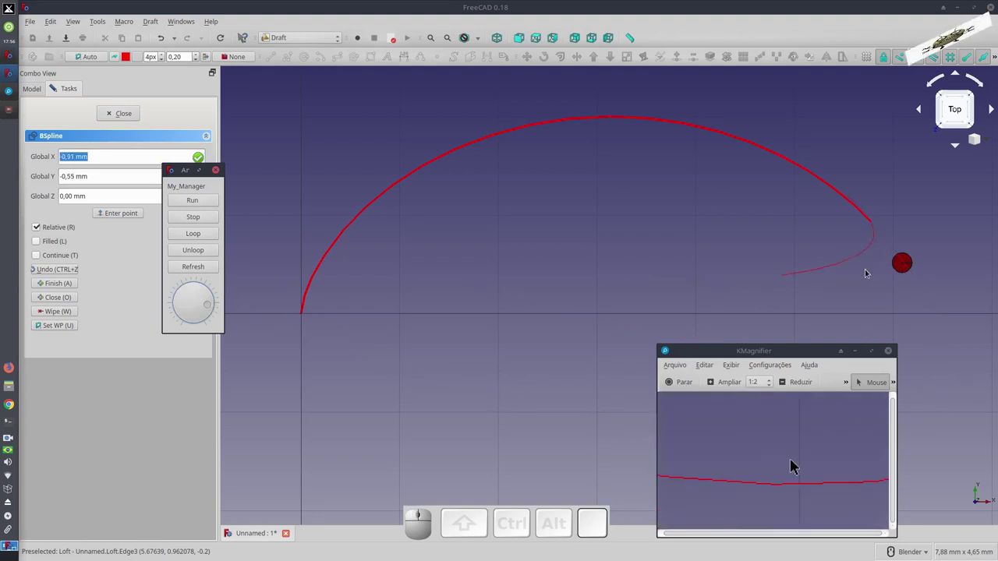
left_click(780, 464)
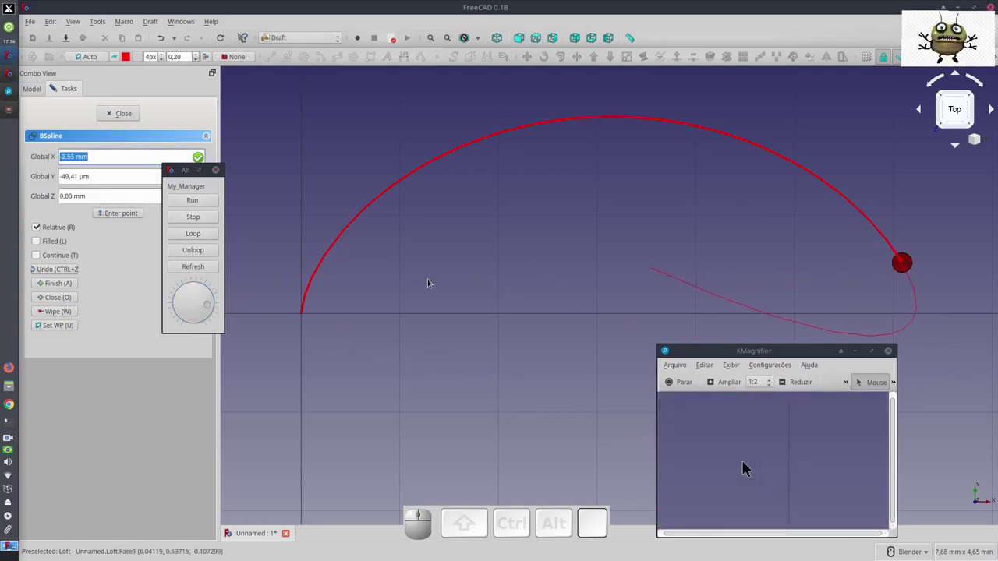
left_click(779, 465)
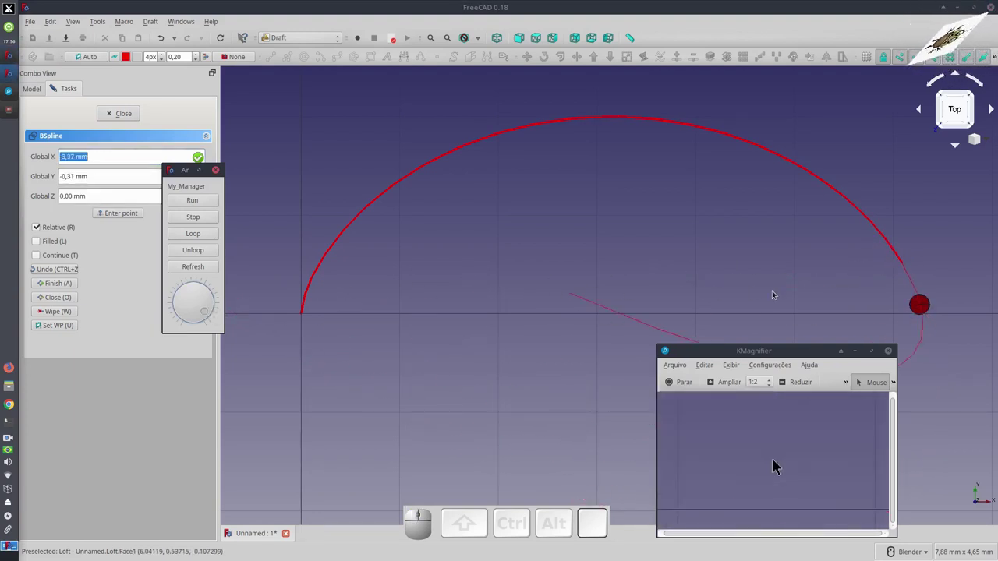
left_click(779, 464)
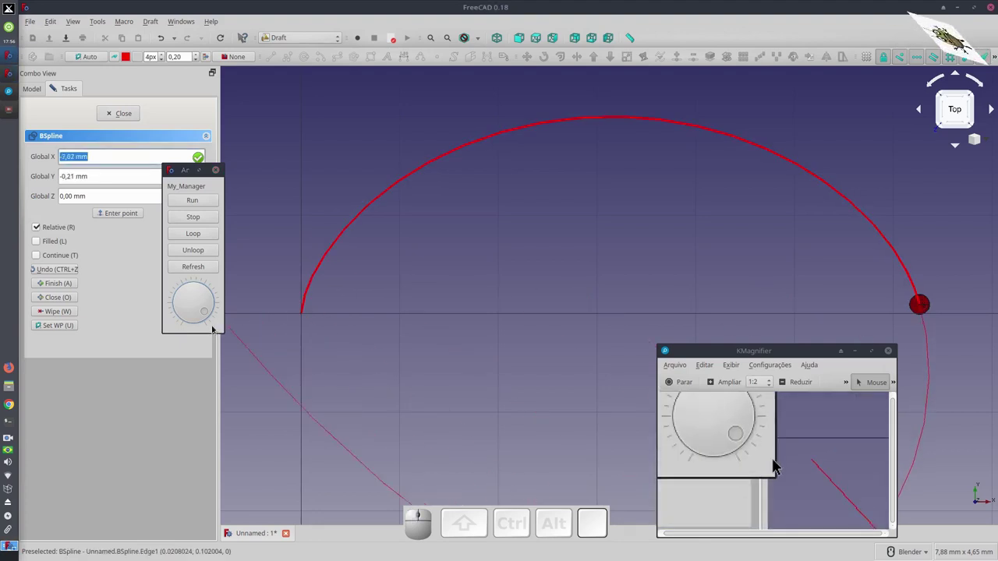
left_click(779, 464)
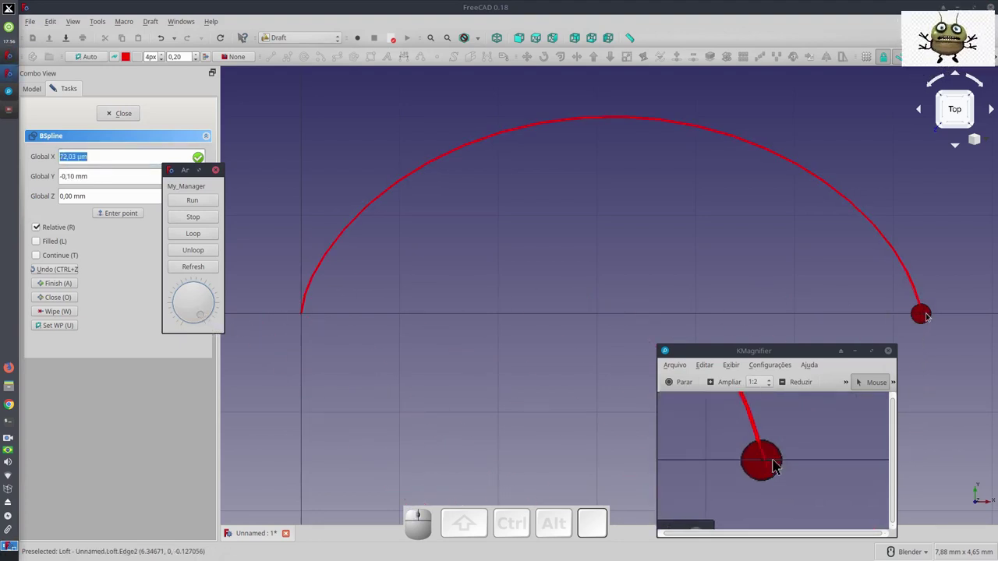
left_click(780, 464)
scroll("up", 3)
key("Escape")
scroll("down", 3)
scroll("up", 3)
left_click(780, 465)
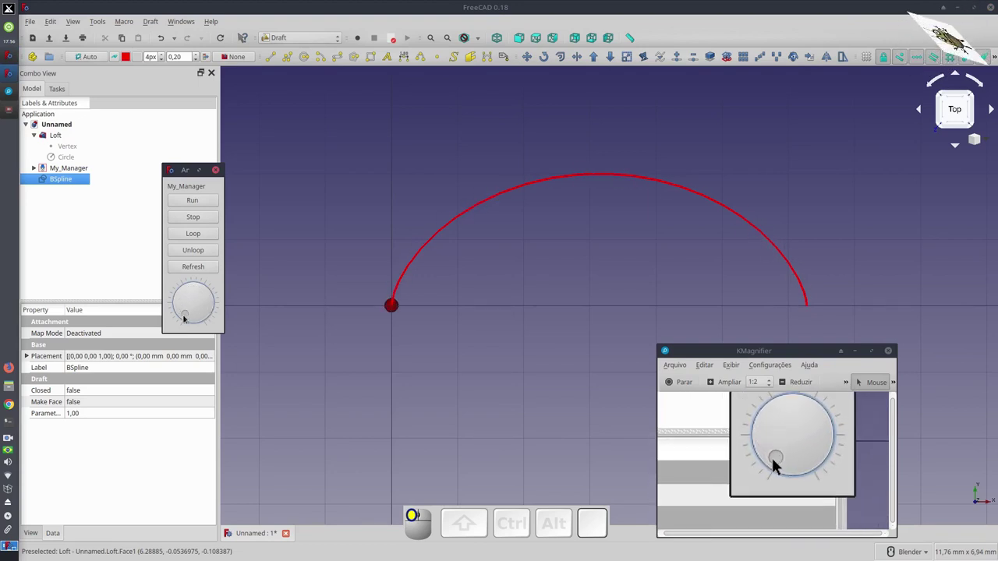
Close the My_Manager animation panel and switch to the Part workbench
left_click(779, 465)
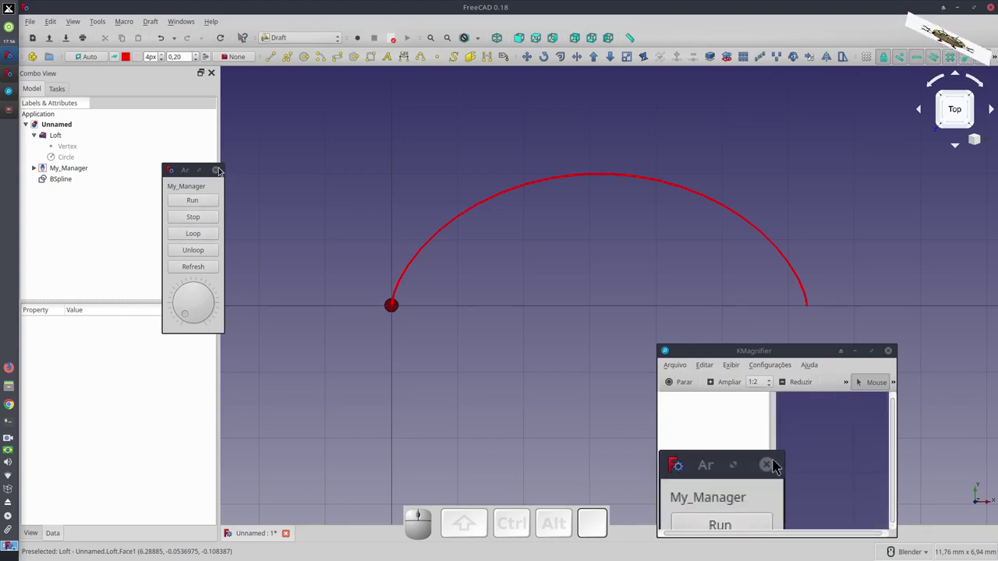
left_click(779, 464)
left_click(781, 465)
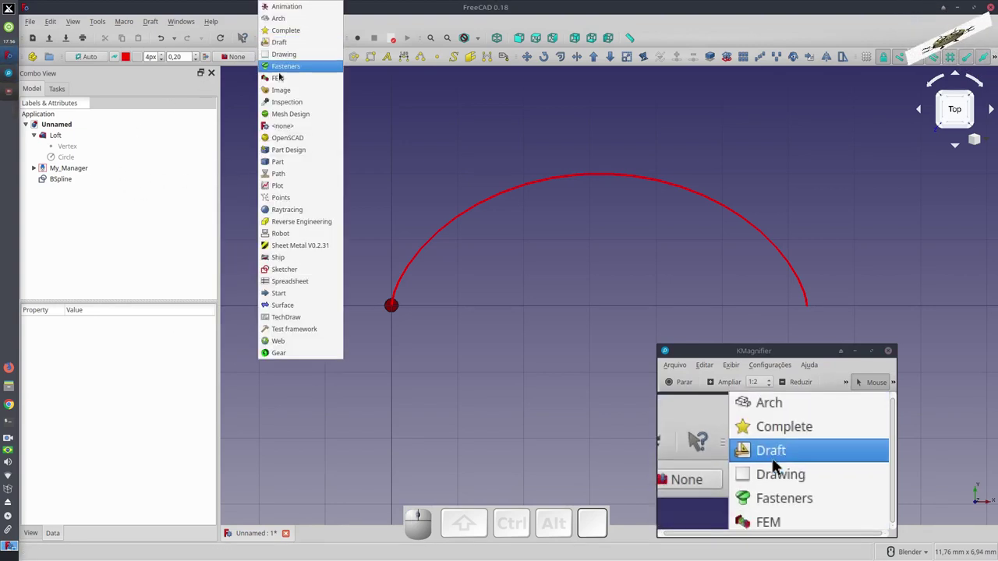
left_click(780, 465)
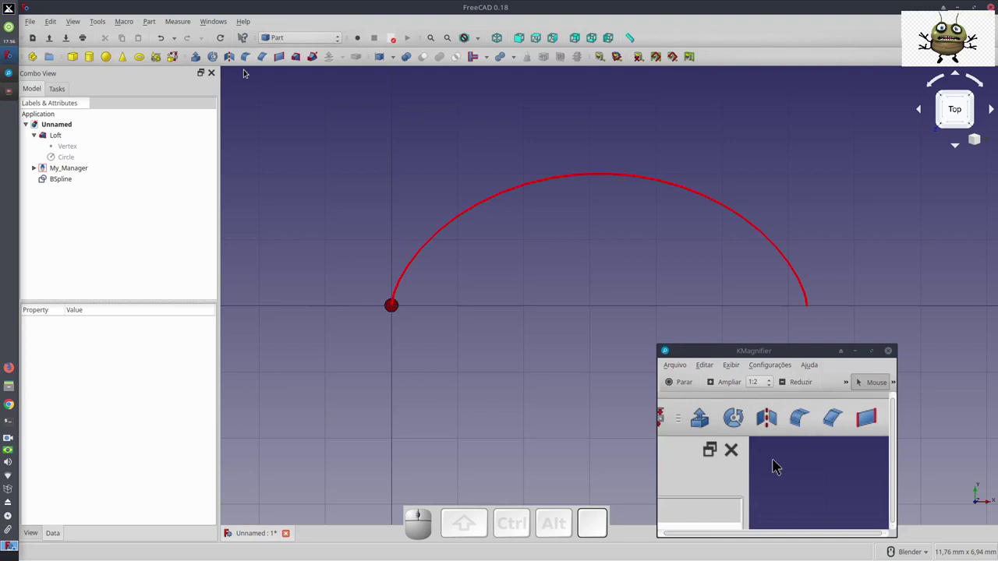
Create a 1 mm radius circle, Circle001, at the origin from the Primitives dialog and select it
left_click(780, 464)
left_click(780, 464)
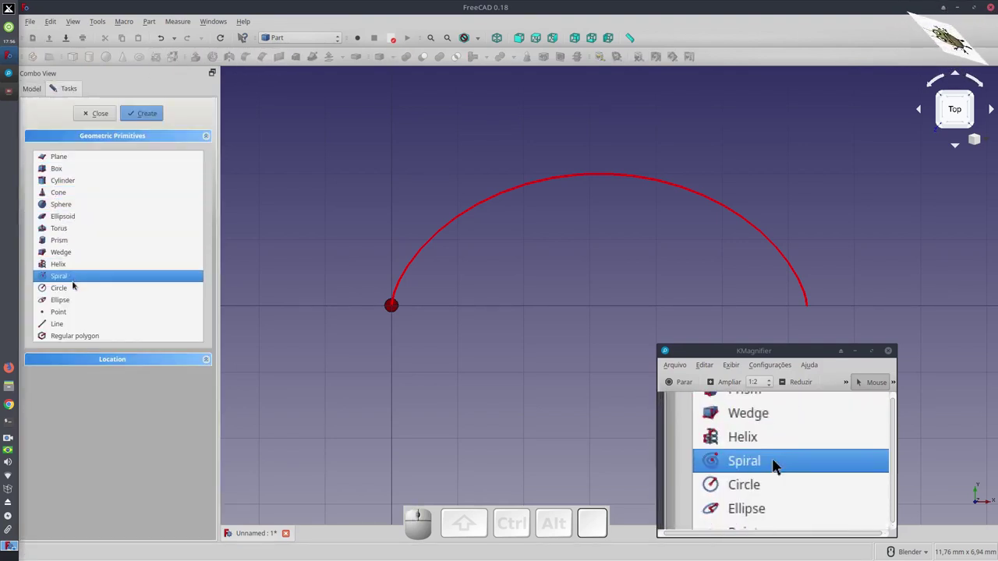
left_click(779, 465)
left_click_drag(779, 465, 780, 464)
key("1")
left_click(780, 465)
scroll("up", 3)
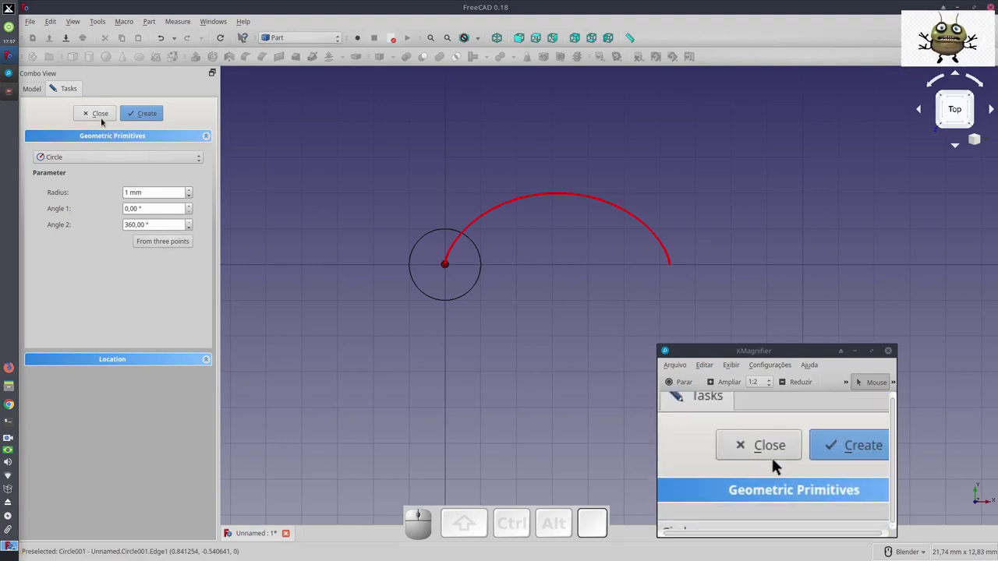
left_click(779, 465)
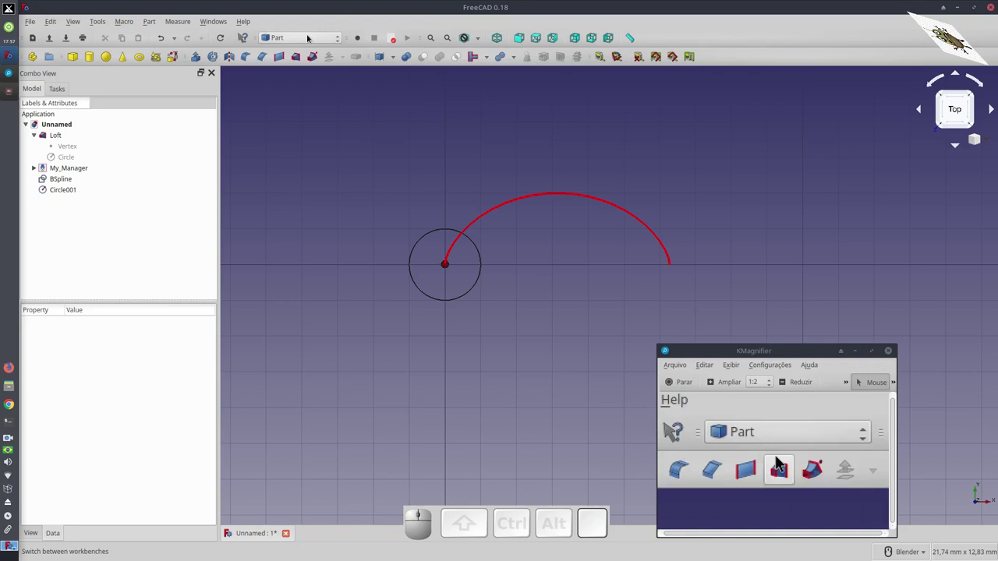
Switch to the Animation workbench
left_click(779, 465)
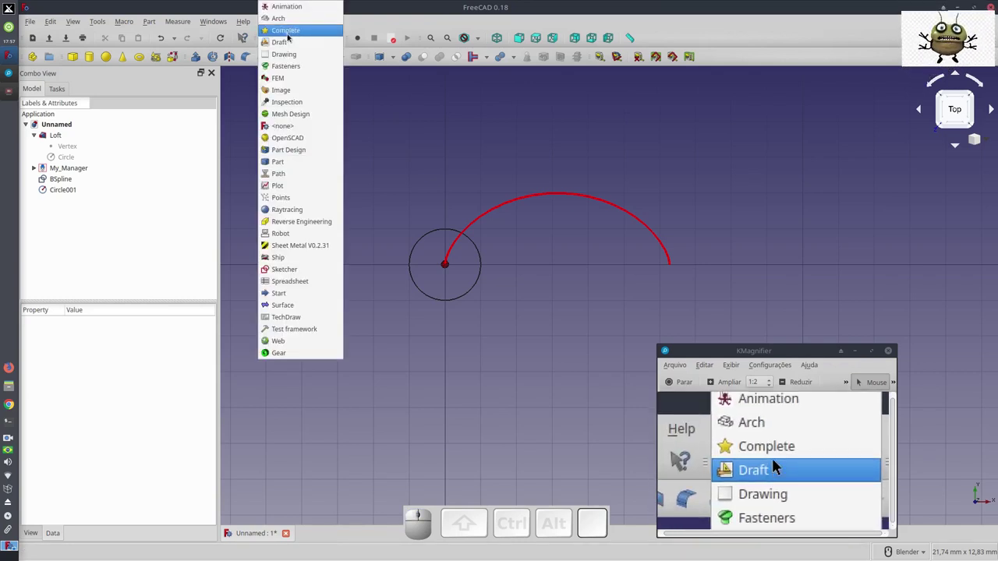
left_click(780, 406)
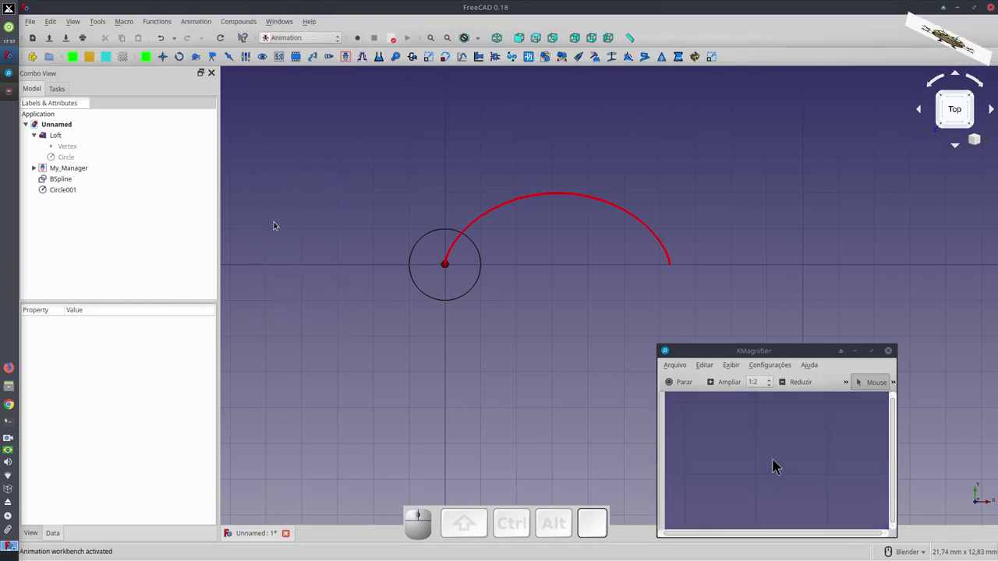
left_click(779, 465)
left_click(780, 465)
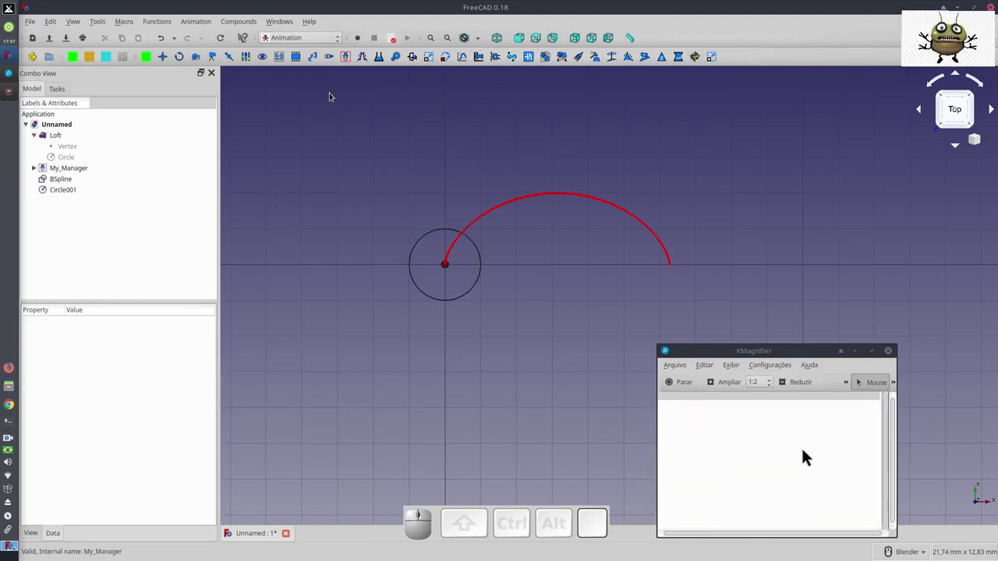
Add a second Placer, My_Placer001, and set its target to Circle001
left_click(780, 465)
left_click(779, 464)
left_click(780, 464)
left_click(779, 465)
left_click(779, 465)
left_click(780, 464)
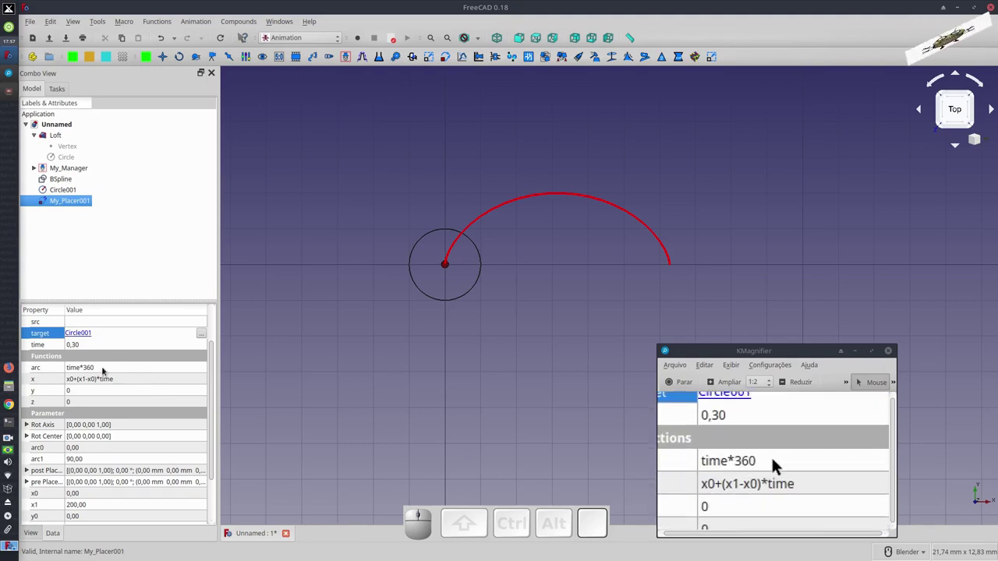
Set My_Placer001's functions to arc 0, x = x0 and y = 1
left_click(779, 465)
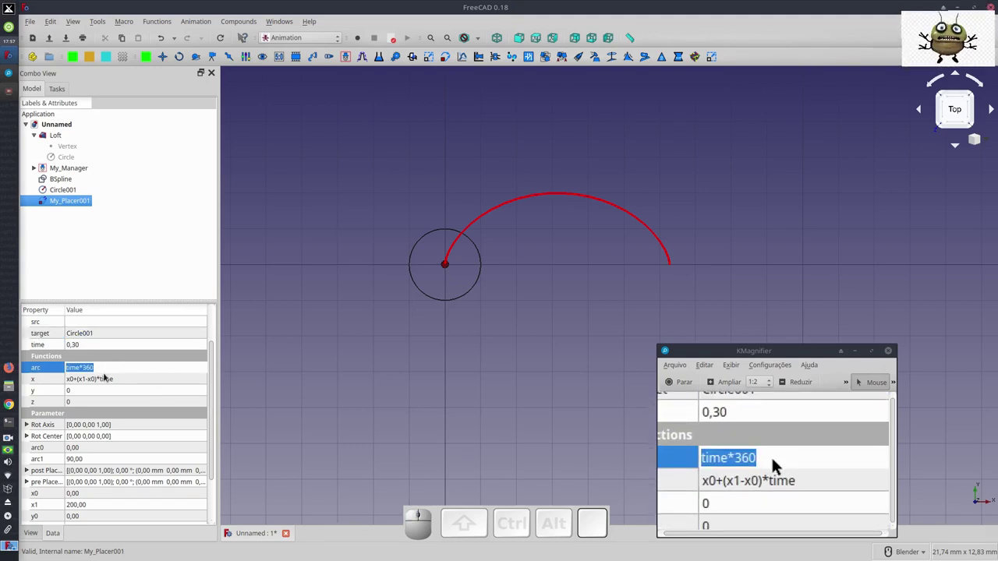
key("0")
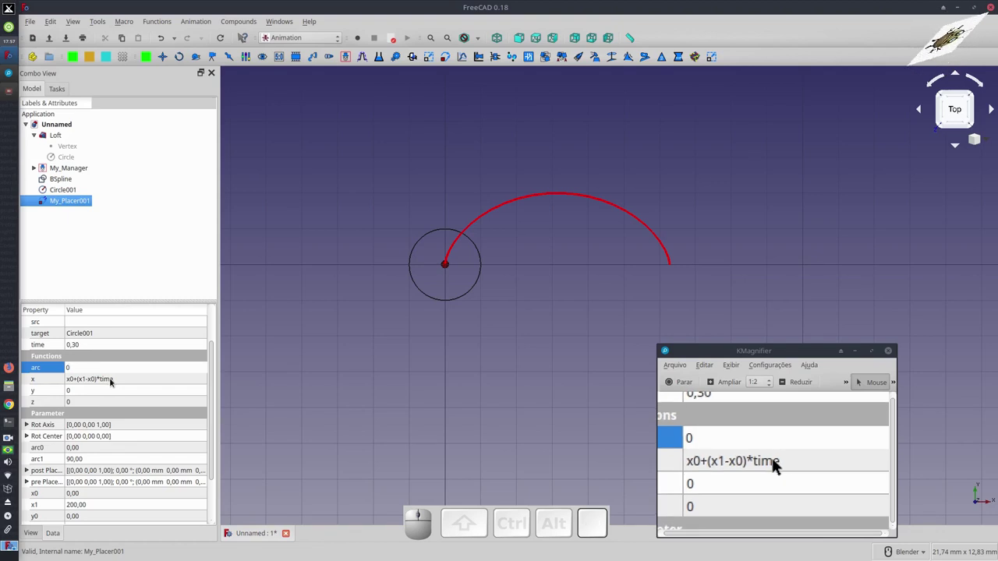
left_click(779, 465)
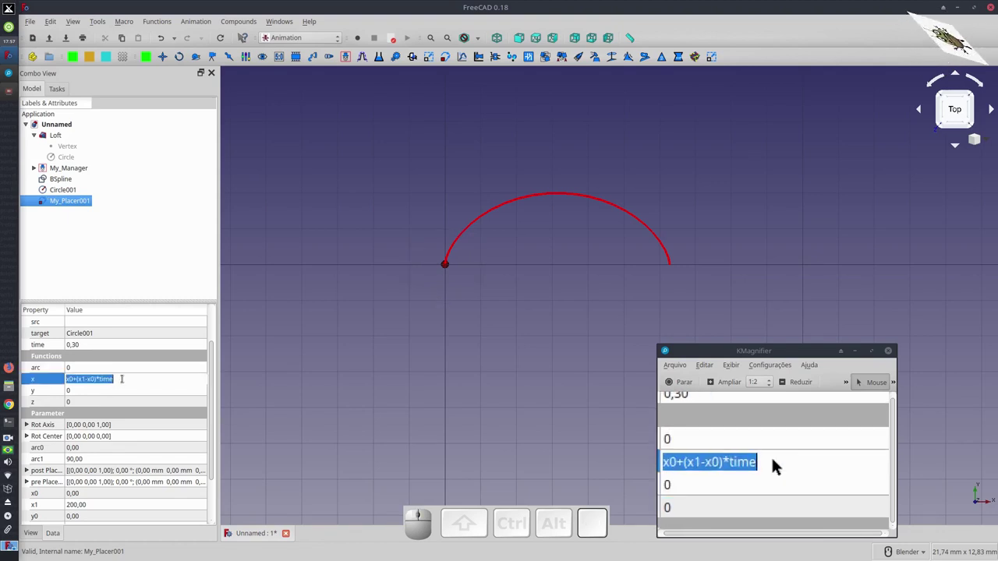
key("x")
key("0")
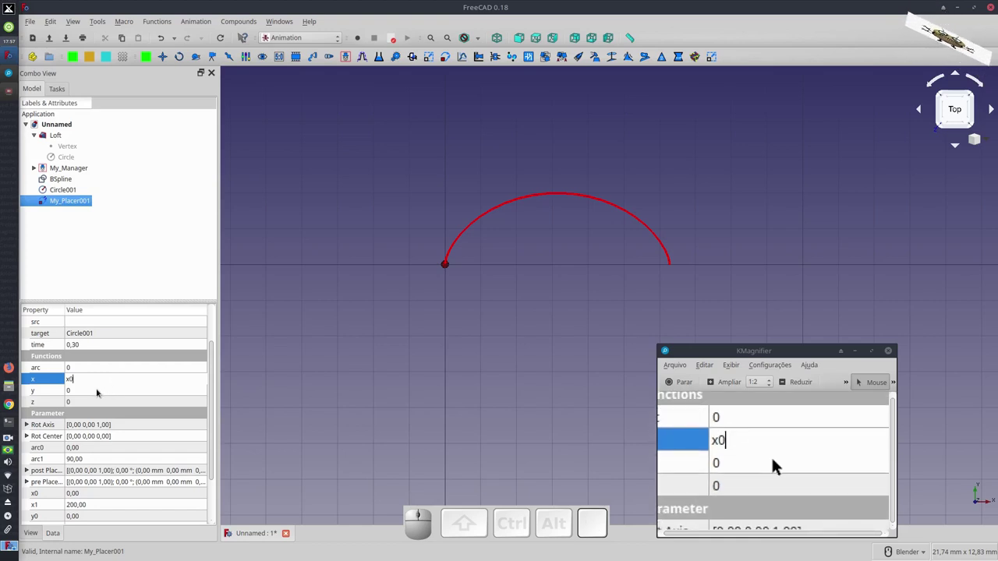
left_click(779, 465)
key("1")
left_click(779, 465)
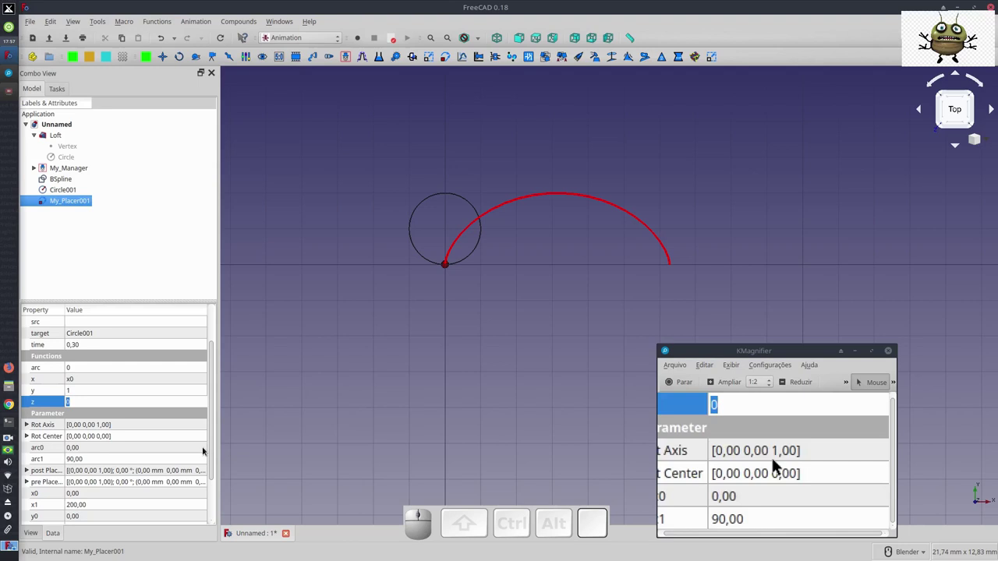
scroll("down", 3)
left_click(779, 464)
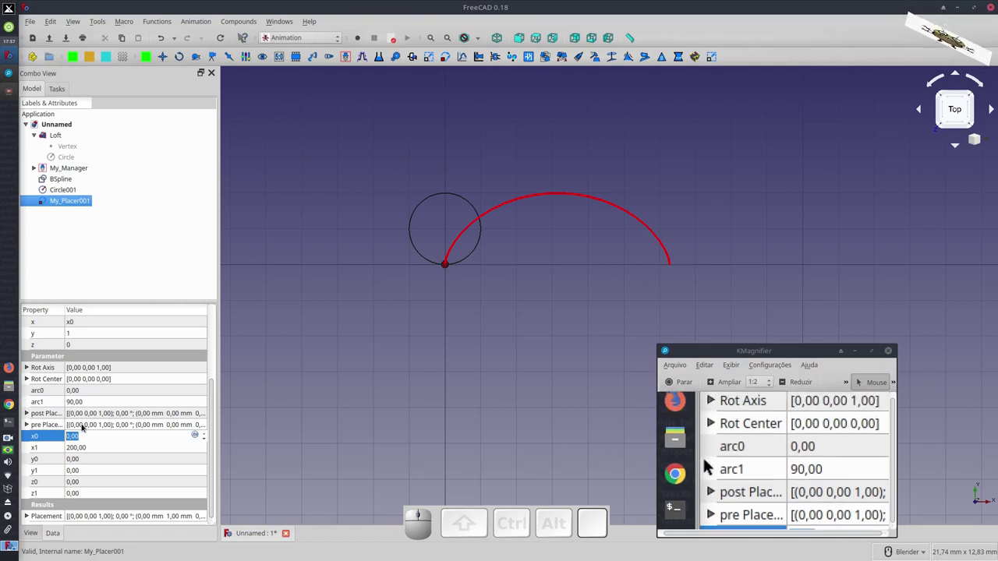
Give My_Placer001's x0 parameter the expression 2*time*pi
left_click(780, 465)
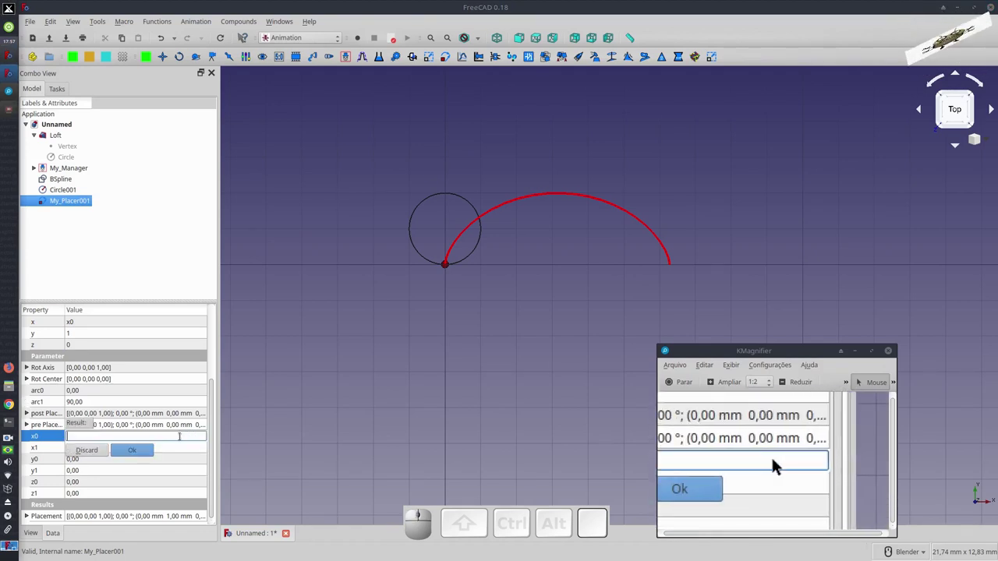
key("2")
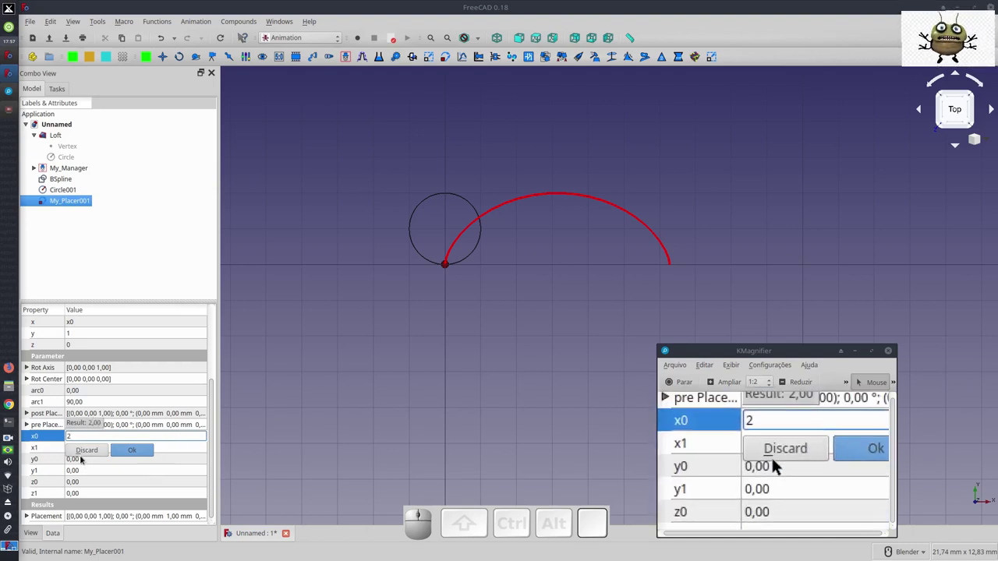
key("shift+8")
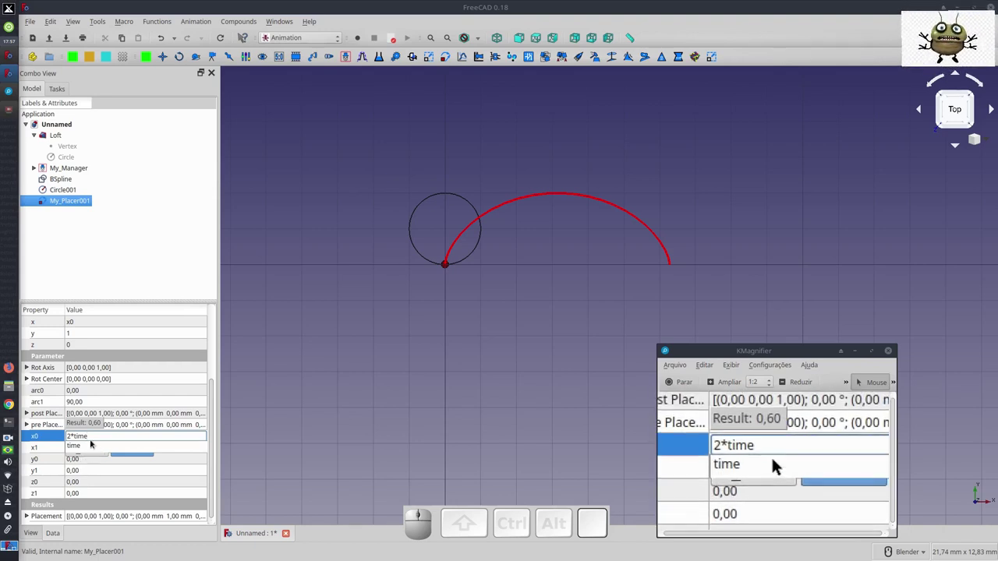
key("shift+8")
key("shift+p")
key("i")
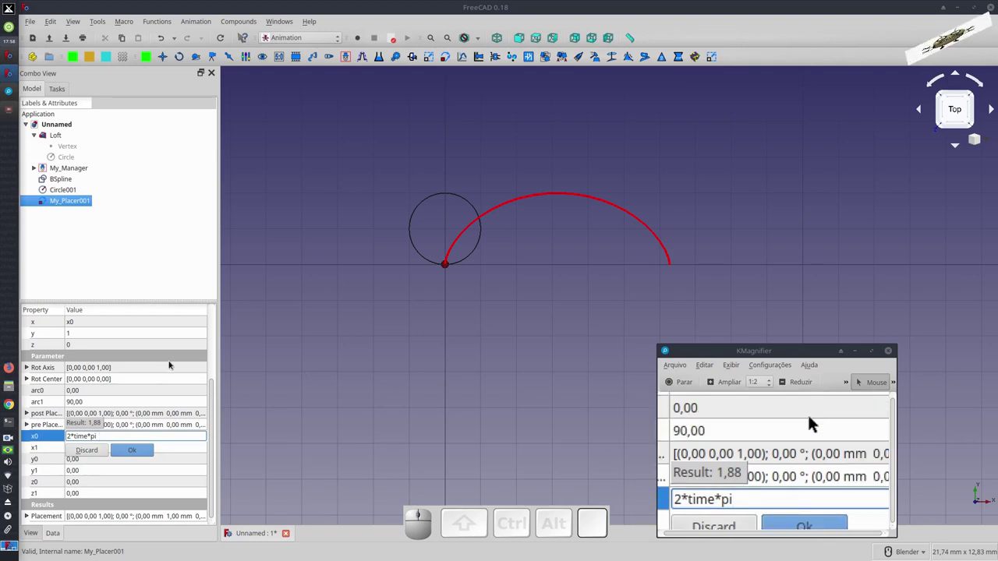
left_click(780, 465)
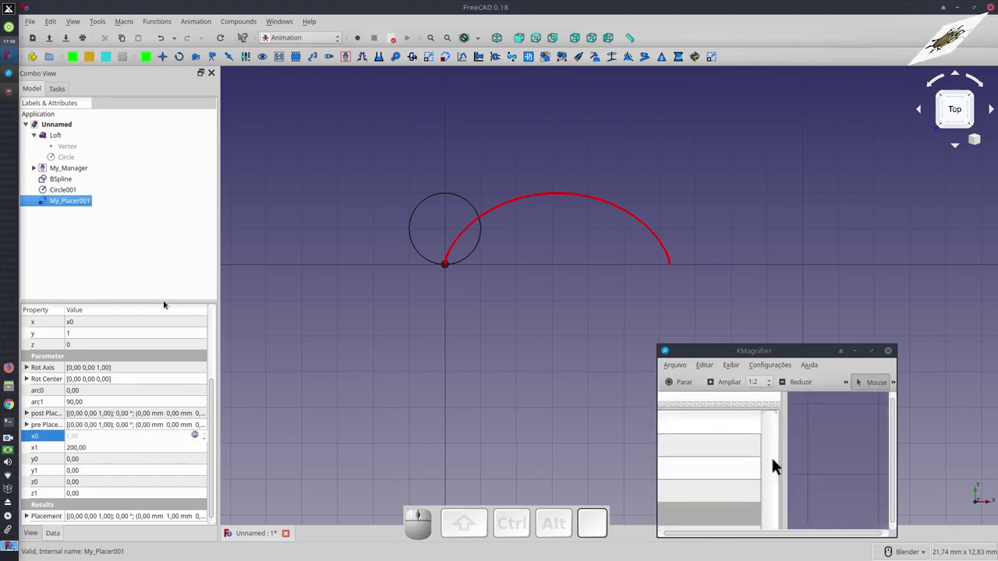
left_click(779, 464)
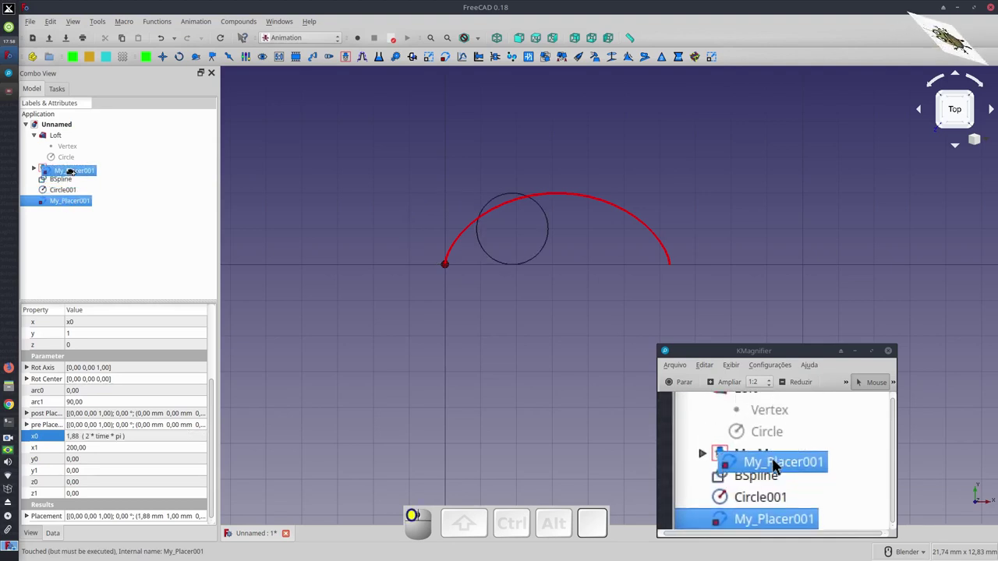
Move My_Placer001 into My_Manager's group and bring up the manager's controls
left_click(780, 465)
left_click(780, 465)
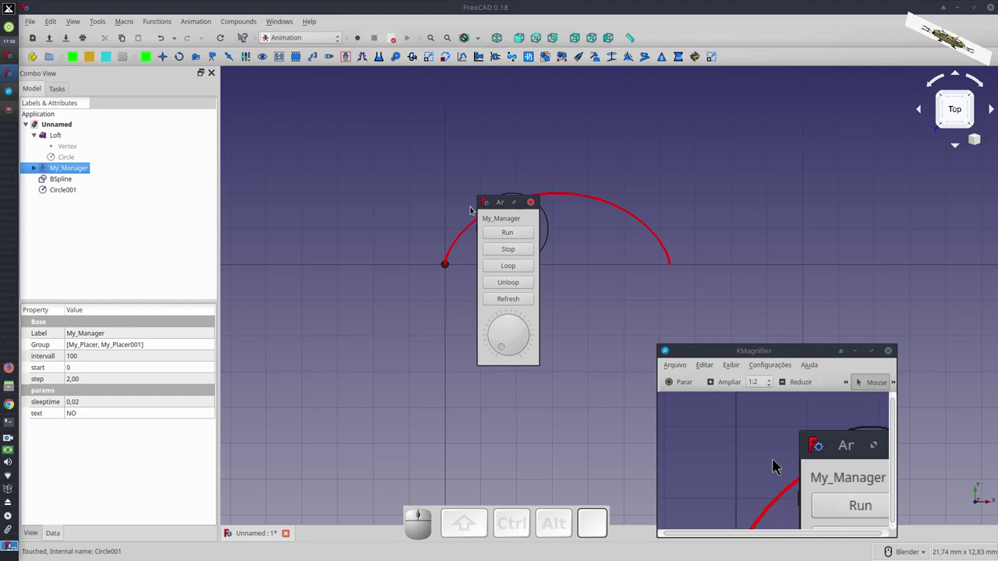
left_click(779, 464)
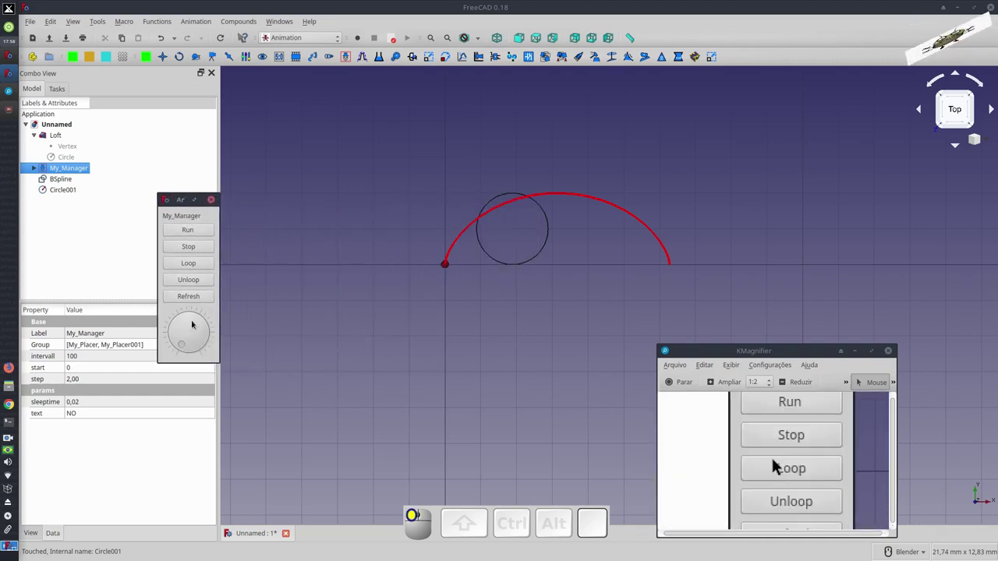
Run and stop the animation, then play it in a loop so Circle001 rolls along the arc
left_click(780, 465)
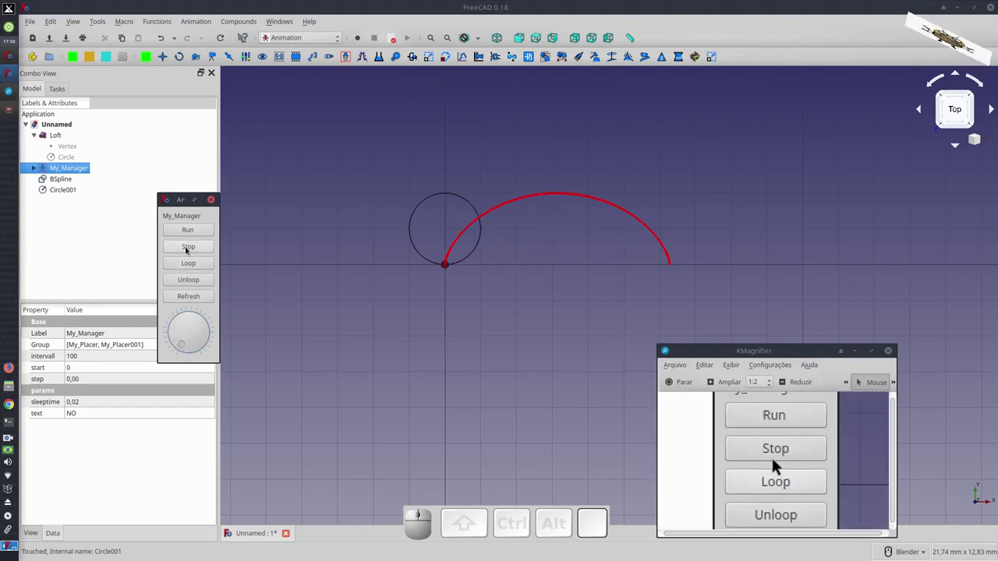
left_click(779, 465)
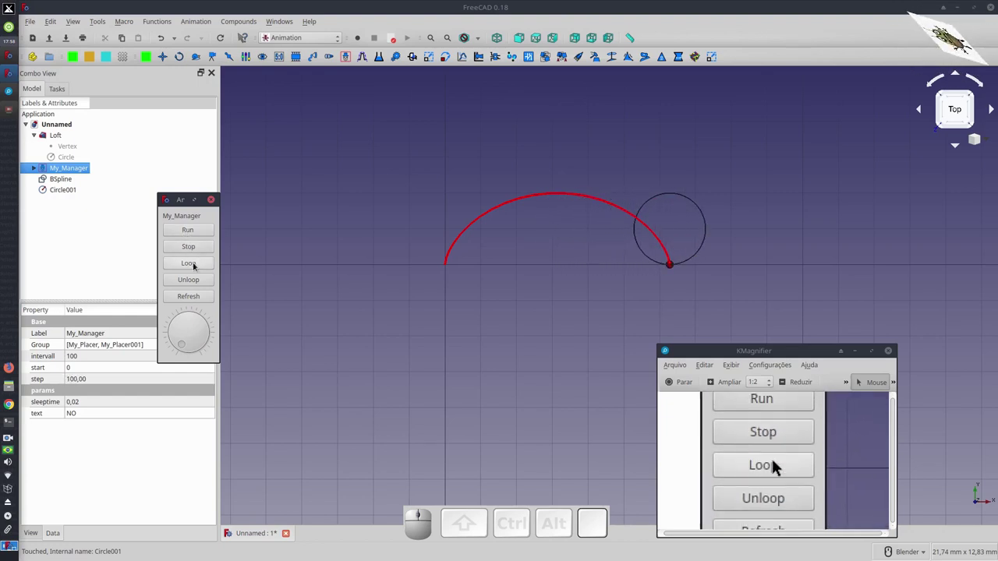
left_click(780, 464)
left_click(779, 465)
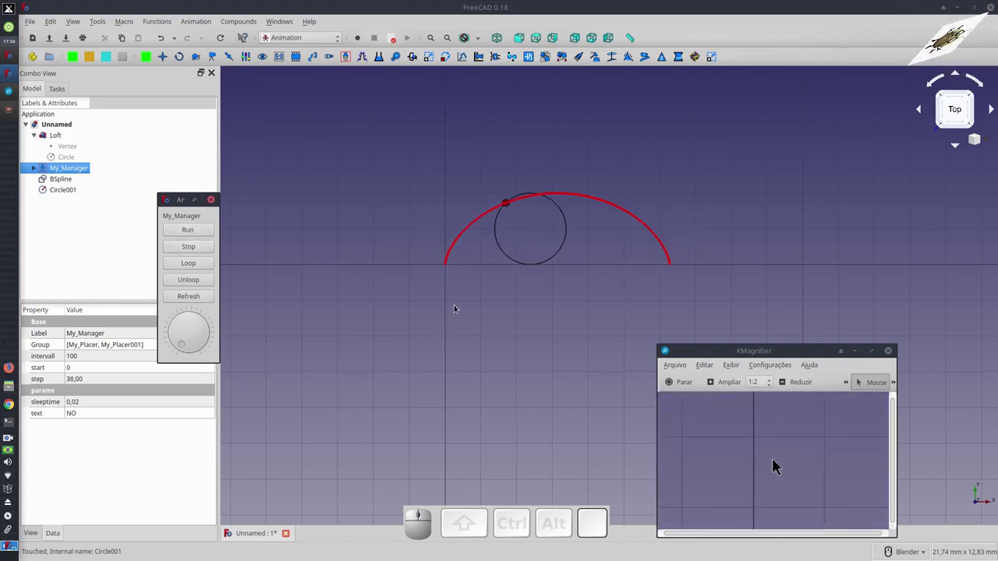
left_click(780, 465)
View the looping animation from front, top and isometric, zooming and orbiting around the arc
key("1")
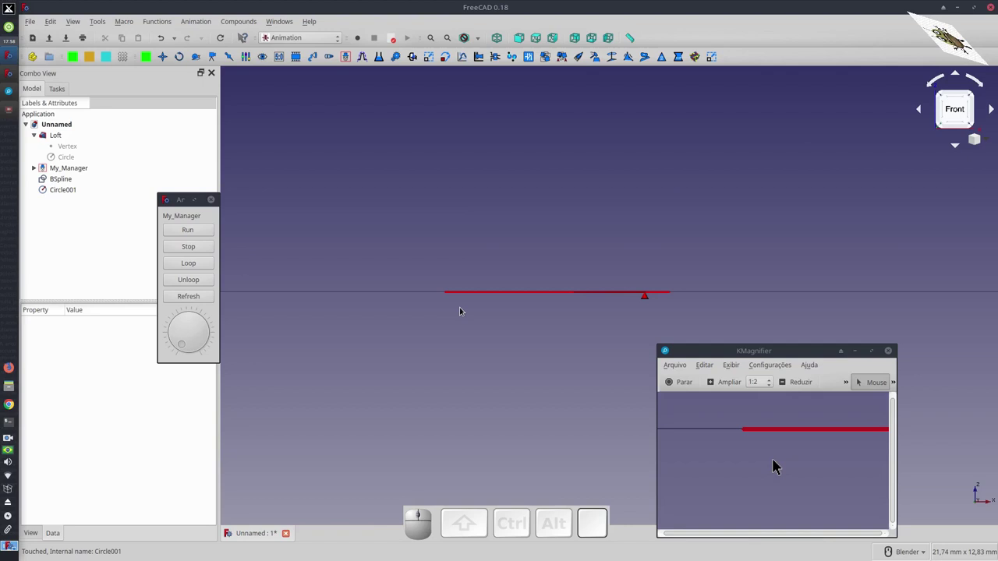
key("2")
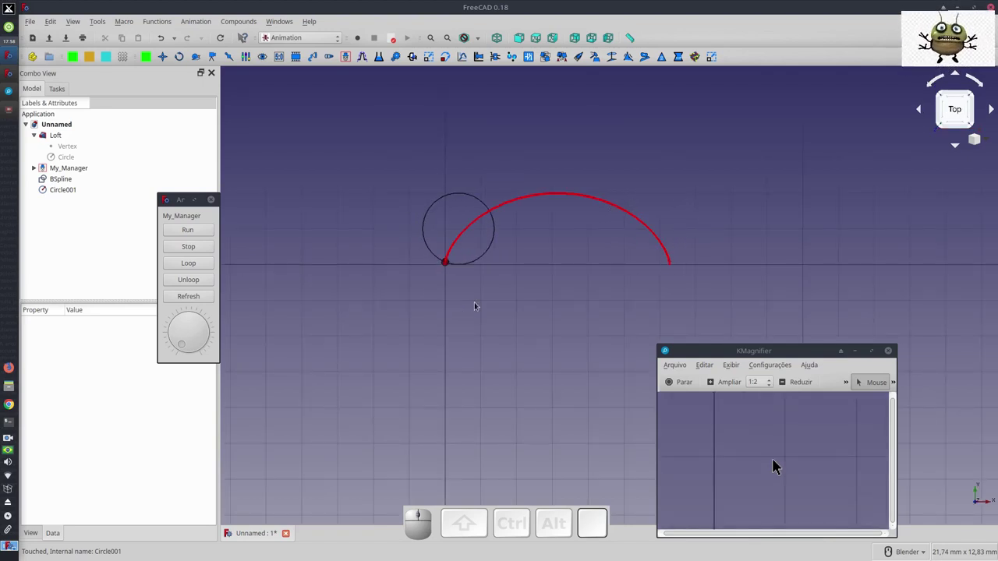
key("0")
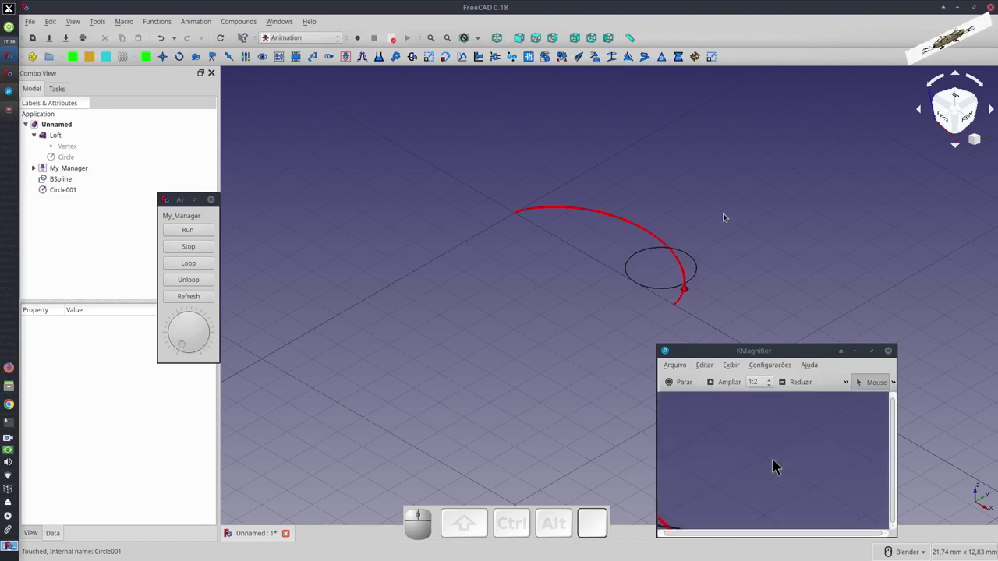
scroll("up", 3)
scroll("down", 3)
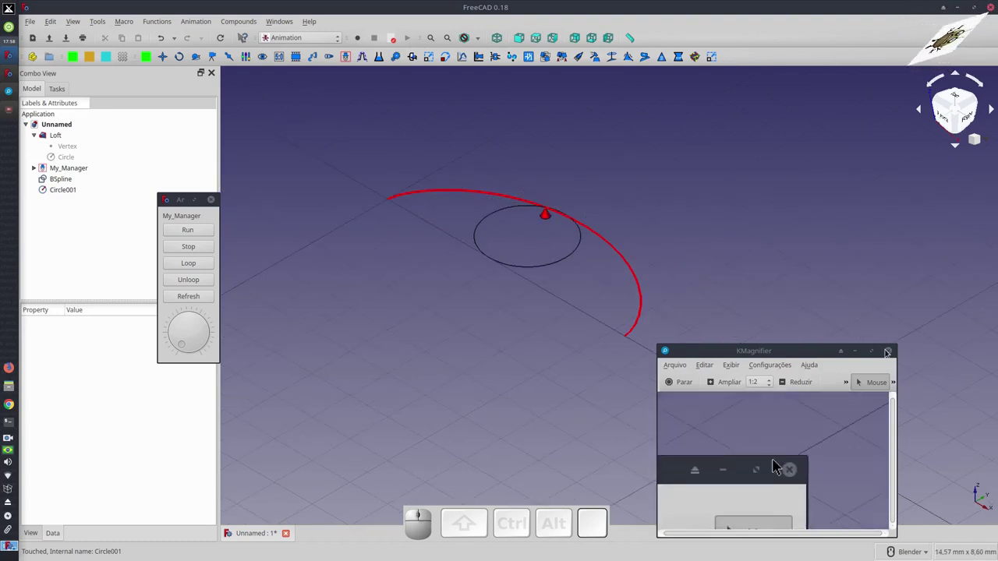
left_click(780, 465)
scroll("up", 3)
scroll("up", 3)
scroll("down", 3)
left_click_drag(518, 361, 504, 289)
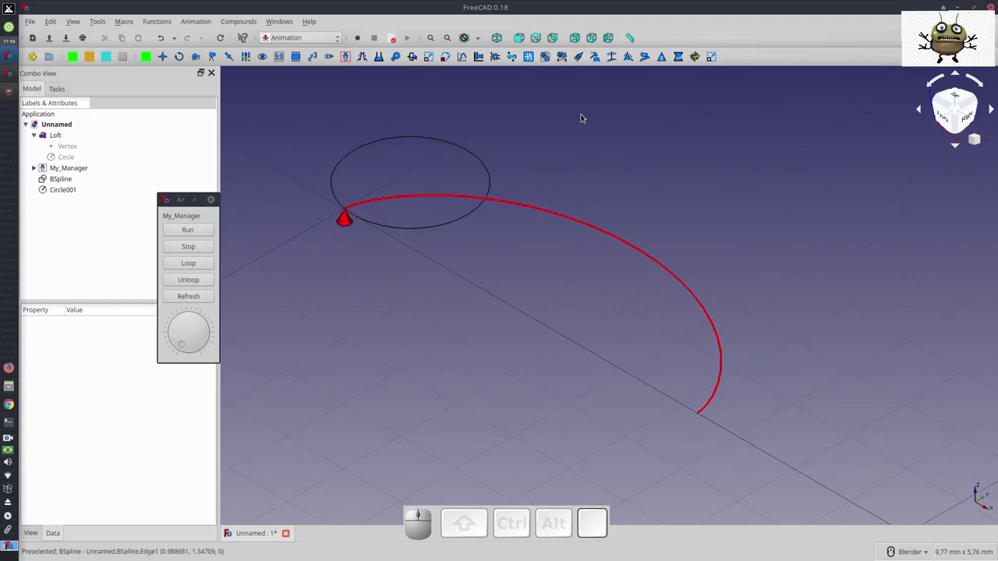